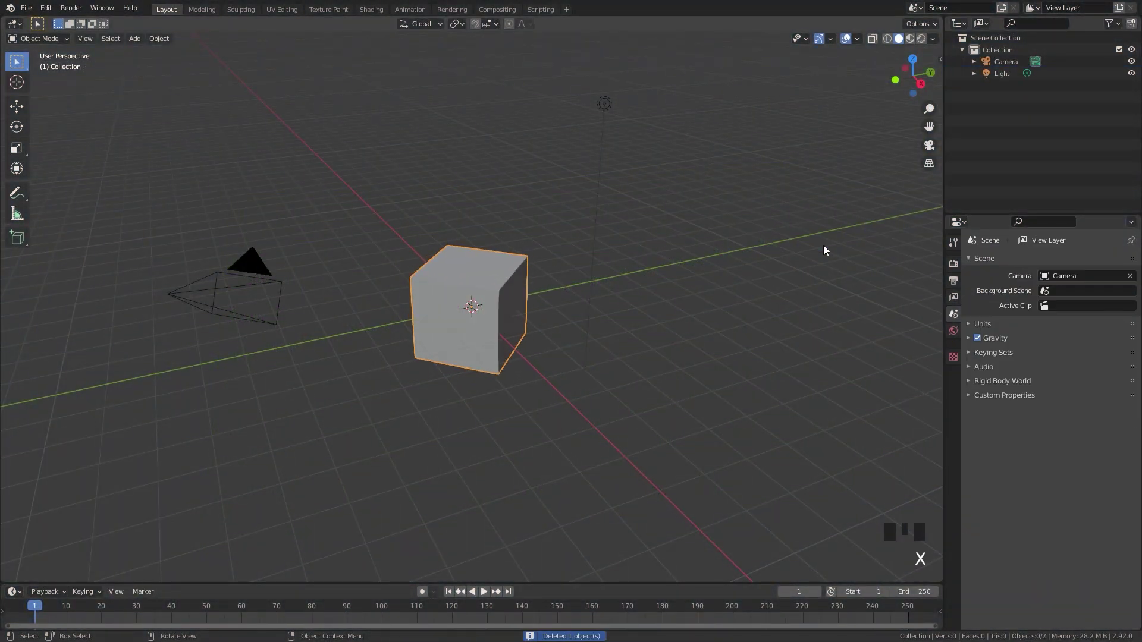
Add a mesh plane in place of the deleted cube and scale it up to about 3.3
key("shift+a")
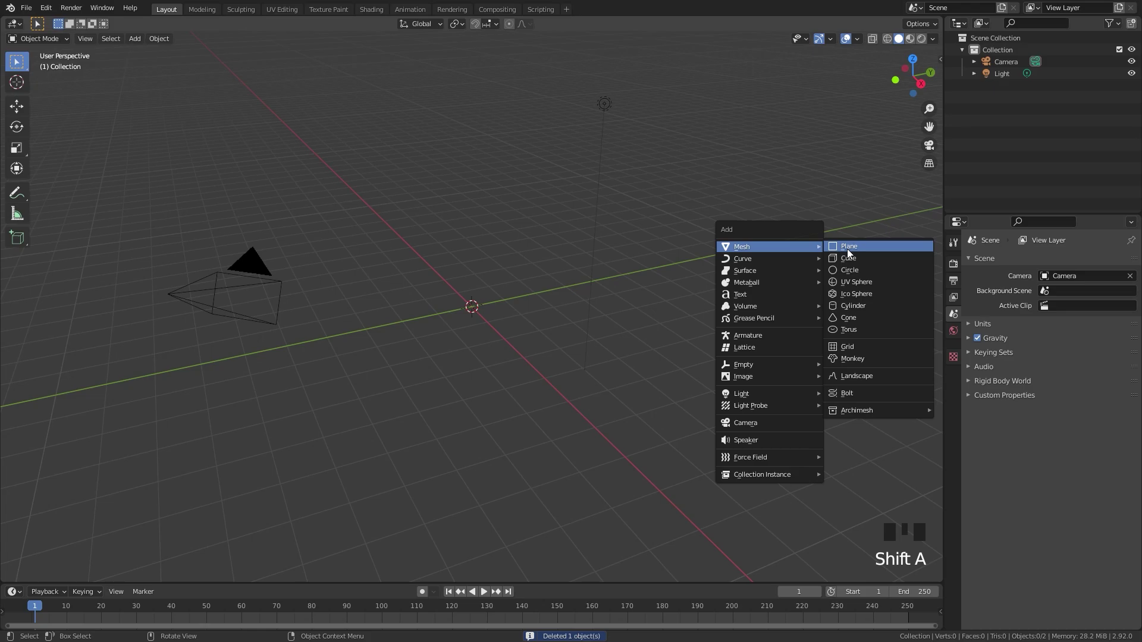
scroll("up", 3)
left_click_drag(458, 231, 531, 254)
scroll("up", 3)
key("s")
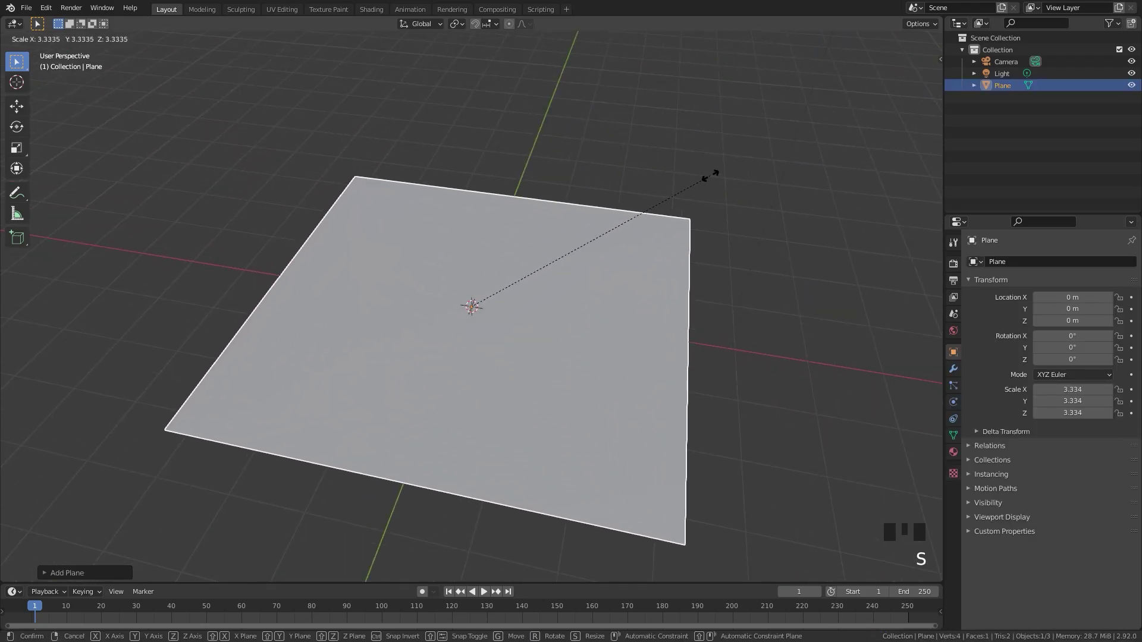
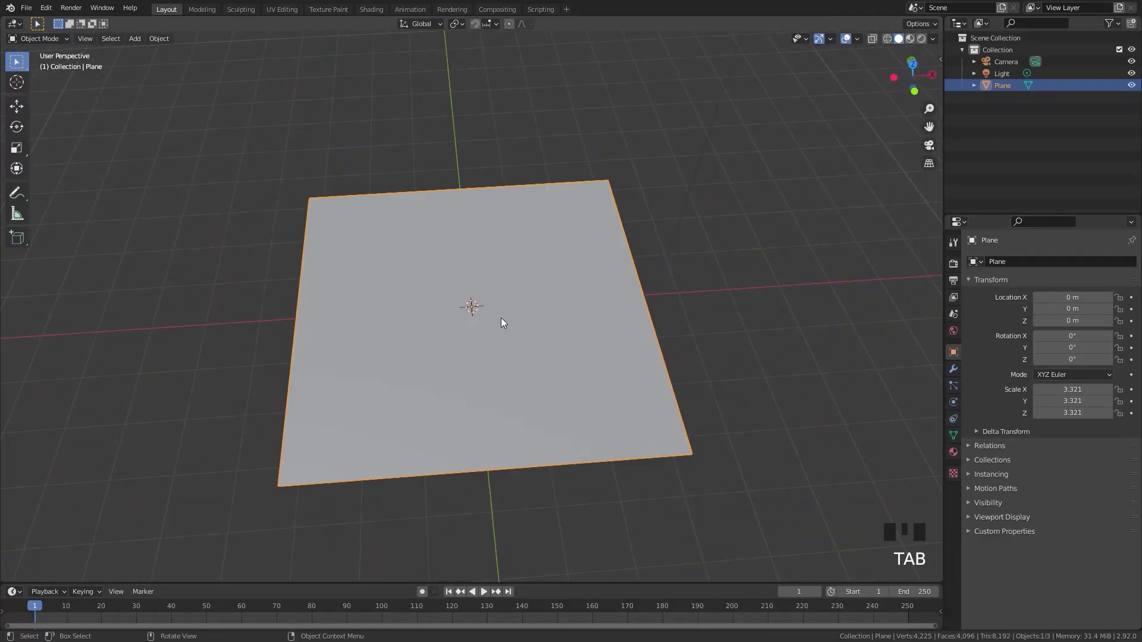
From top view, rotate the plane 45° about its vertical axis into a diamond
key("KP_7")
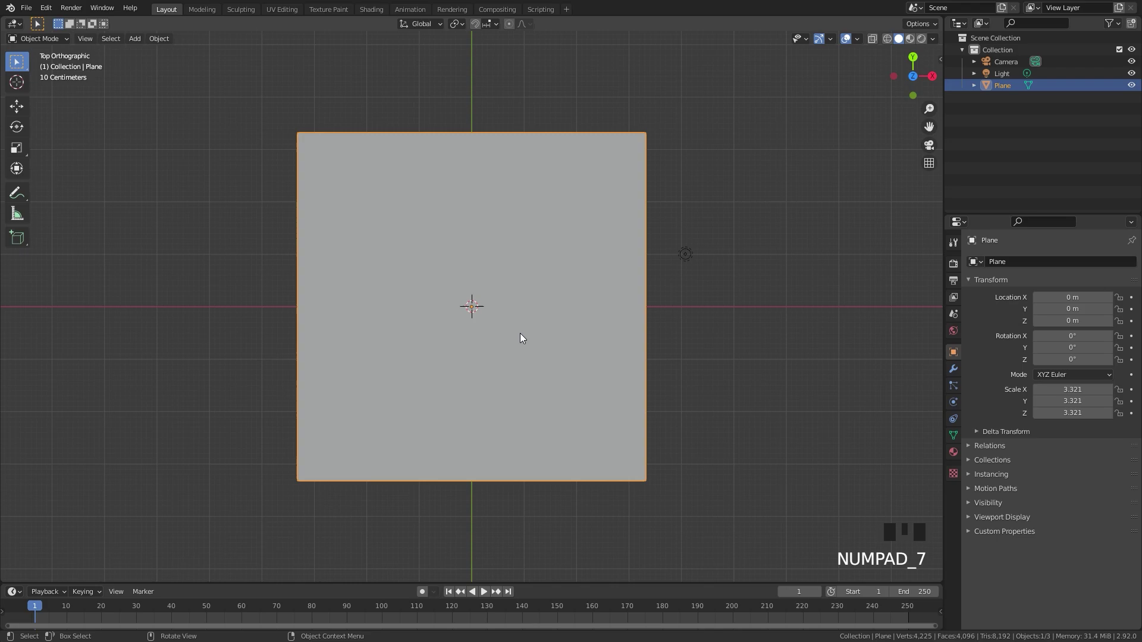
key("r")
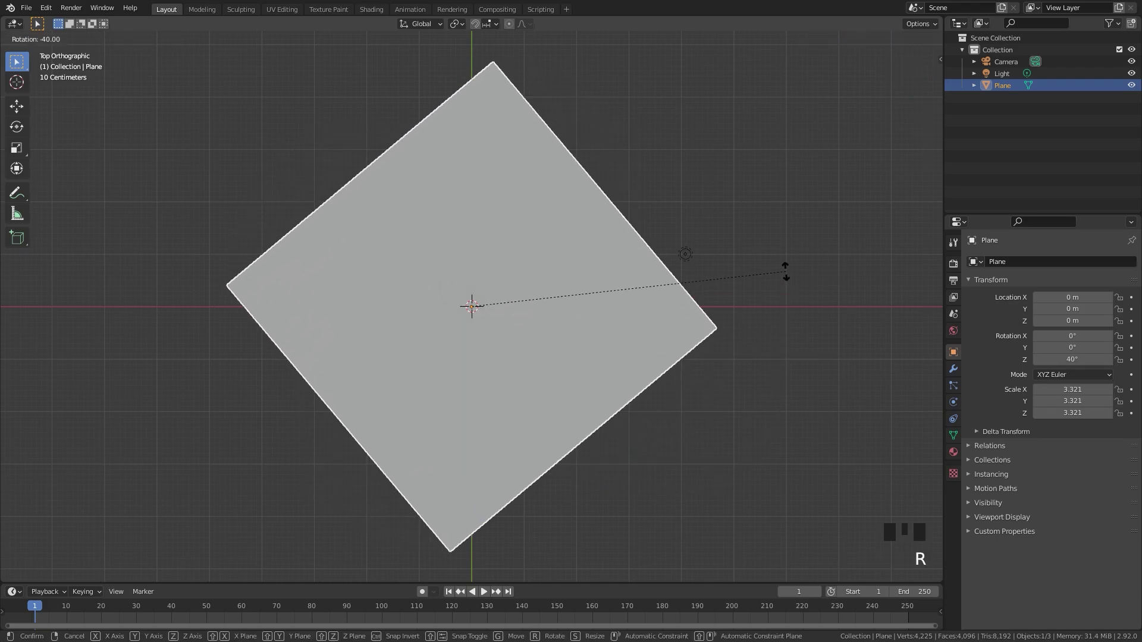
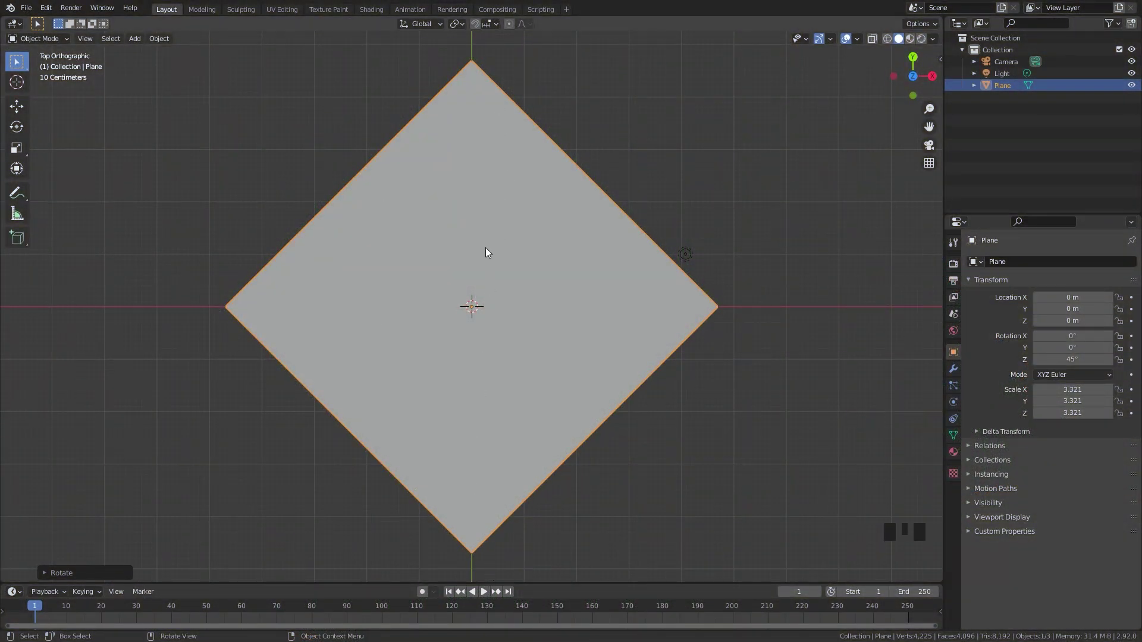
Add a Bezier curve and set its handles to Vector so it becomes a straight line
key("shift+a")
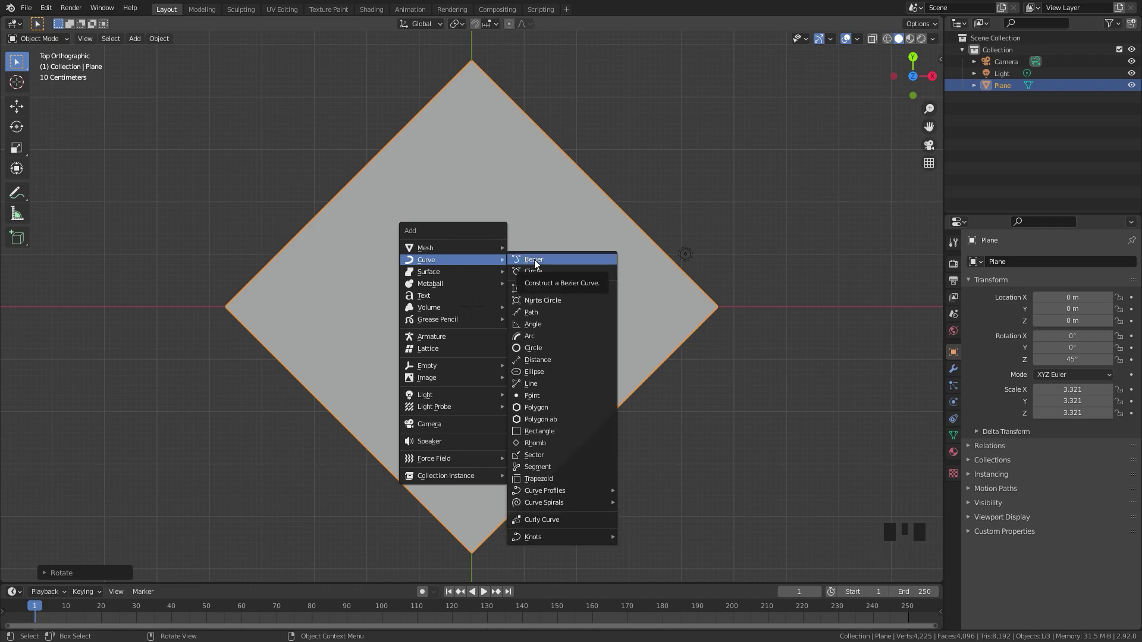
scroll("up", 3)
key("Tab")
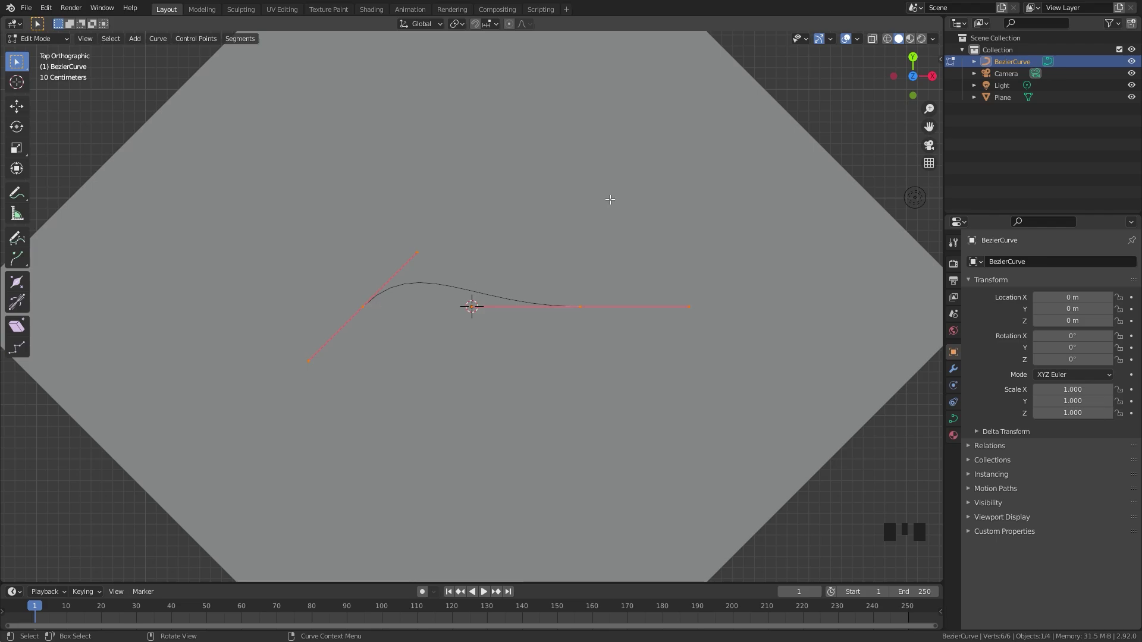
key("v")
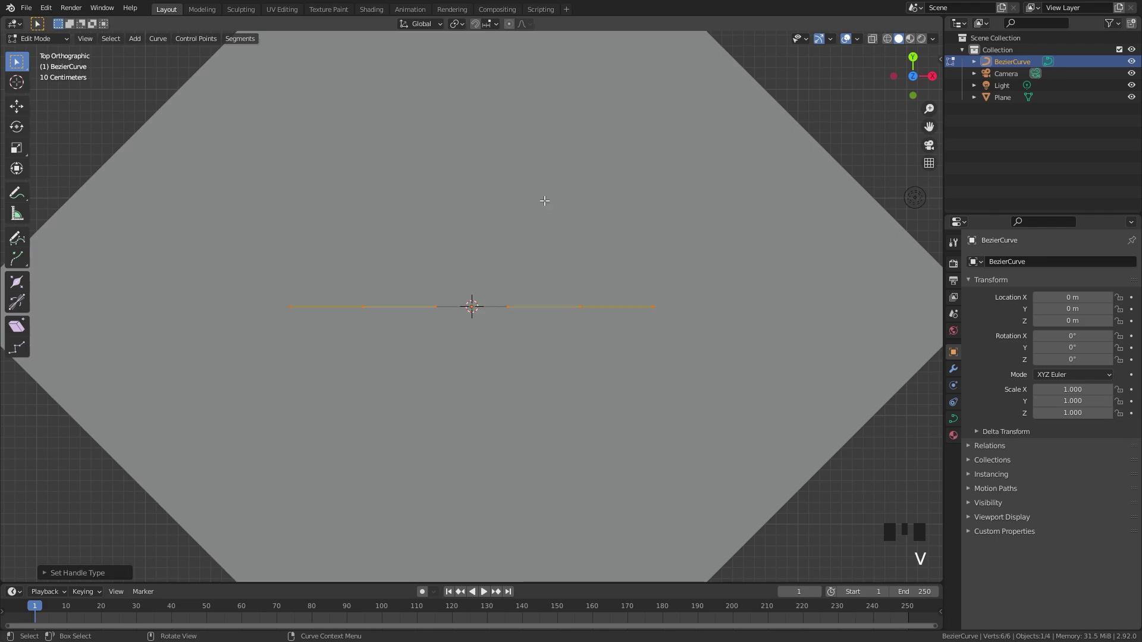
left_click(364, 305)
key("g")
key("e")
scroll("down", 3)
key("ctrl+z")
key("ctrl+z")
key("Tab")
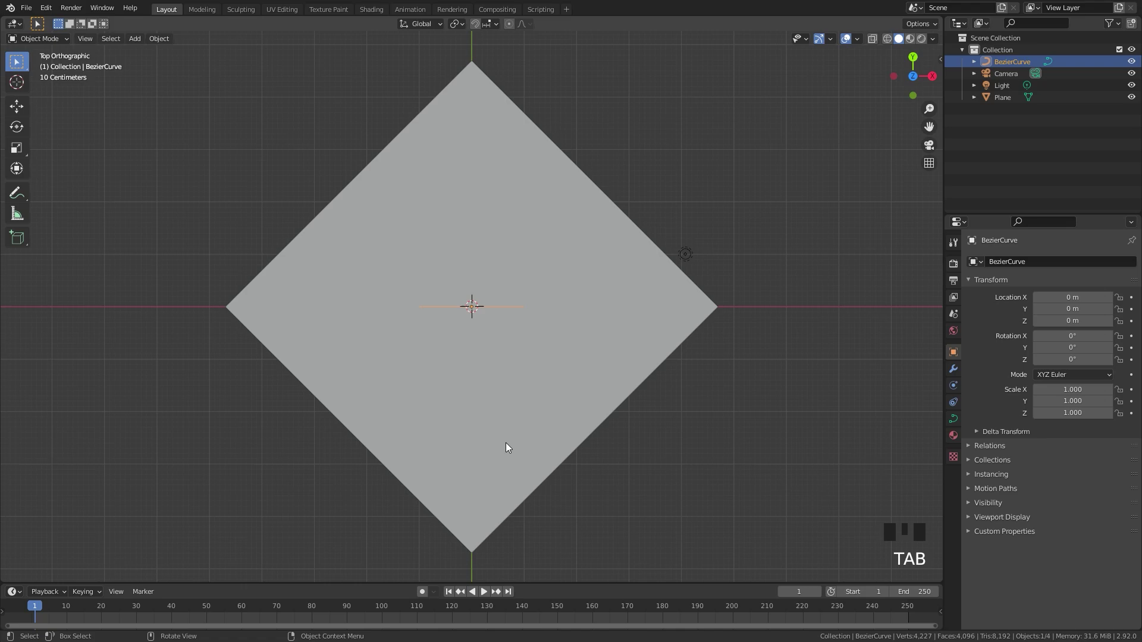
Rotate the curve 90° upright and move it to X -5 m at the plane's left corner
scroll("up", 3)
key("r")
key("r")
key("g")
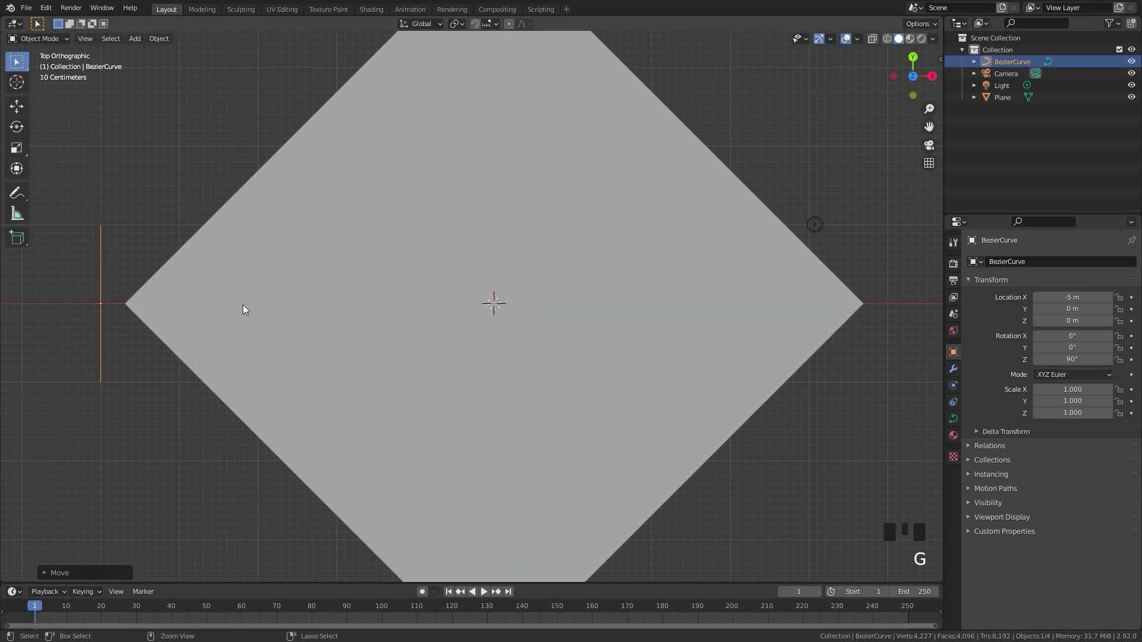
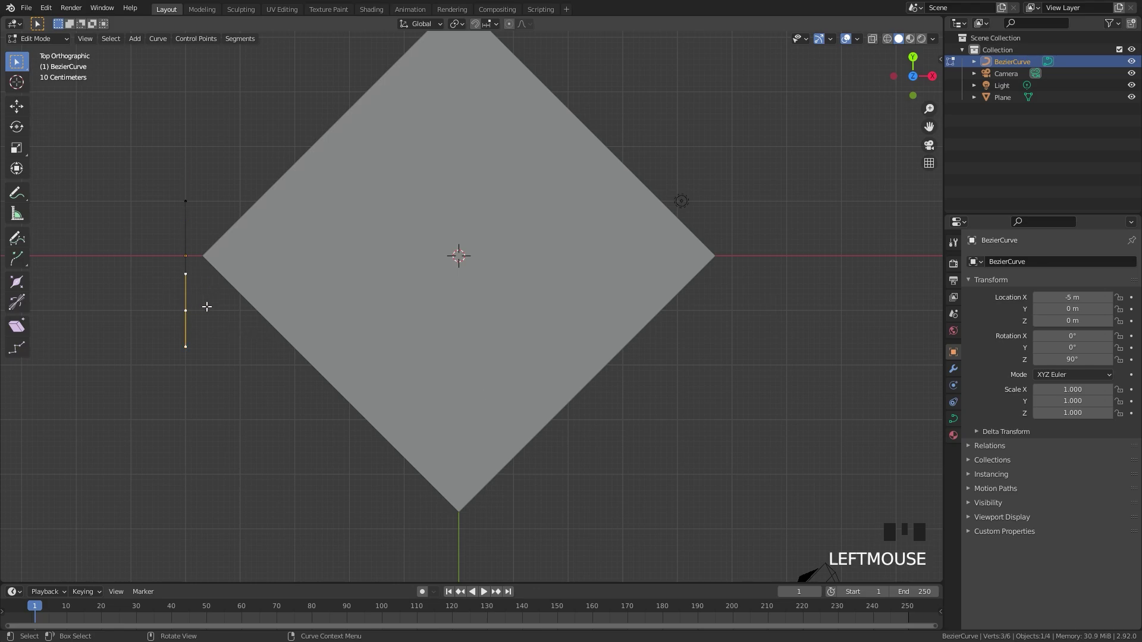
Extrude the curve endpoint along Y and X repeatedly into a back-and-forth zigzag path
key("g")
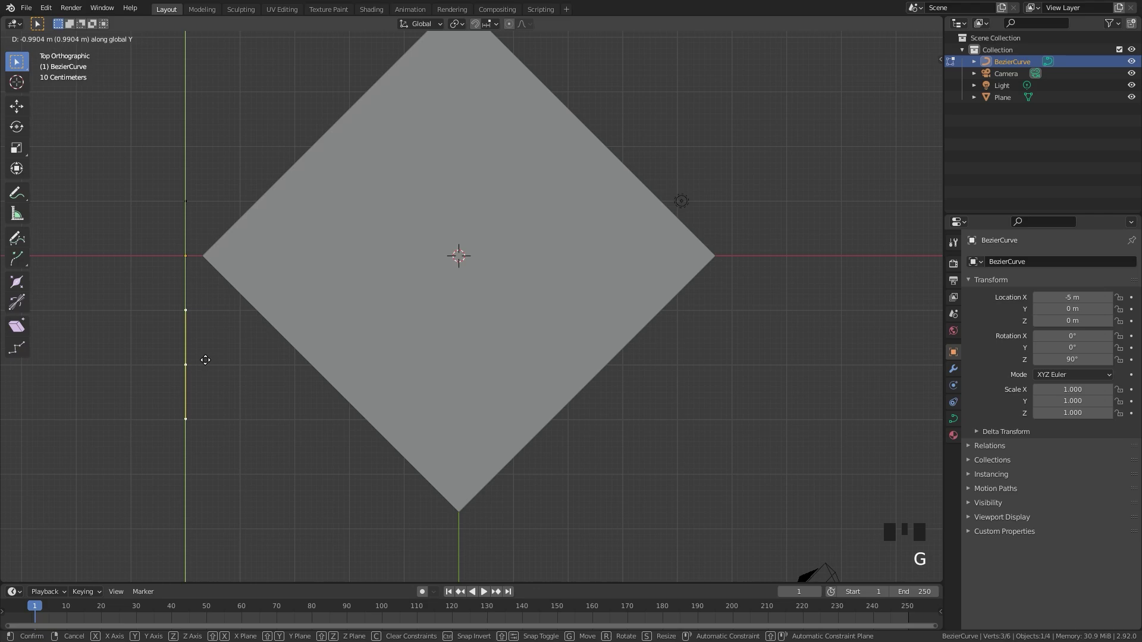
key("e")
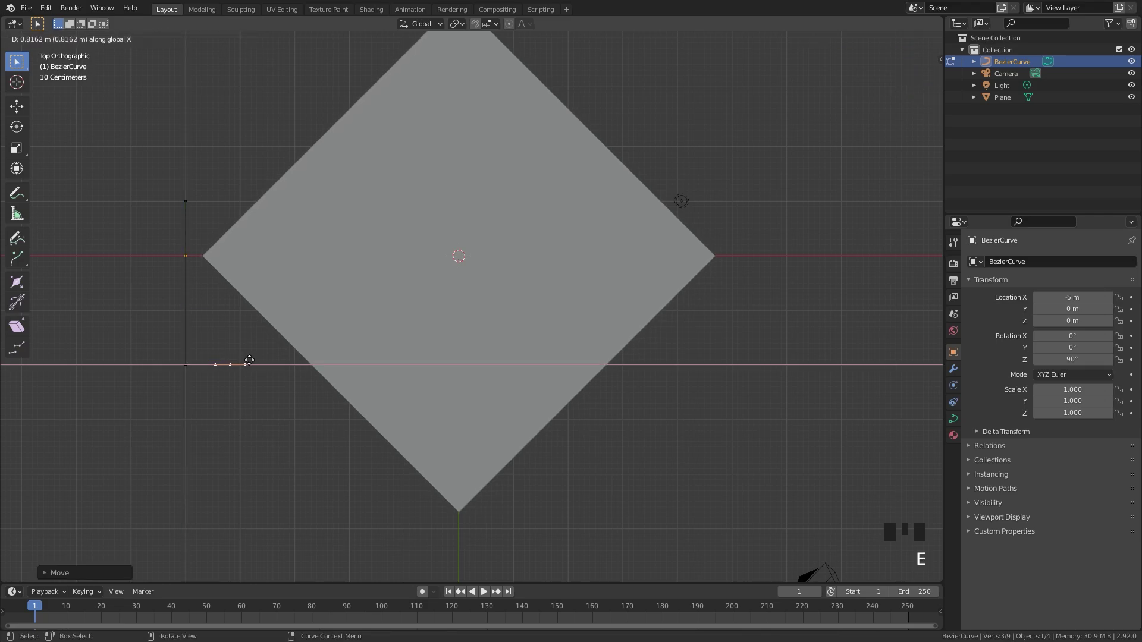
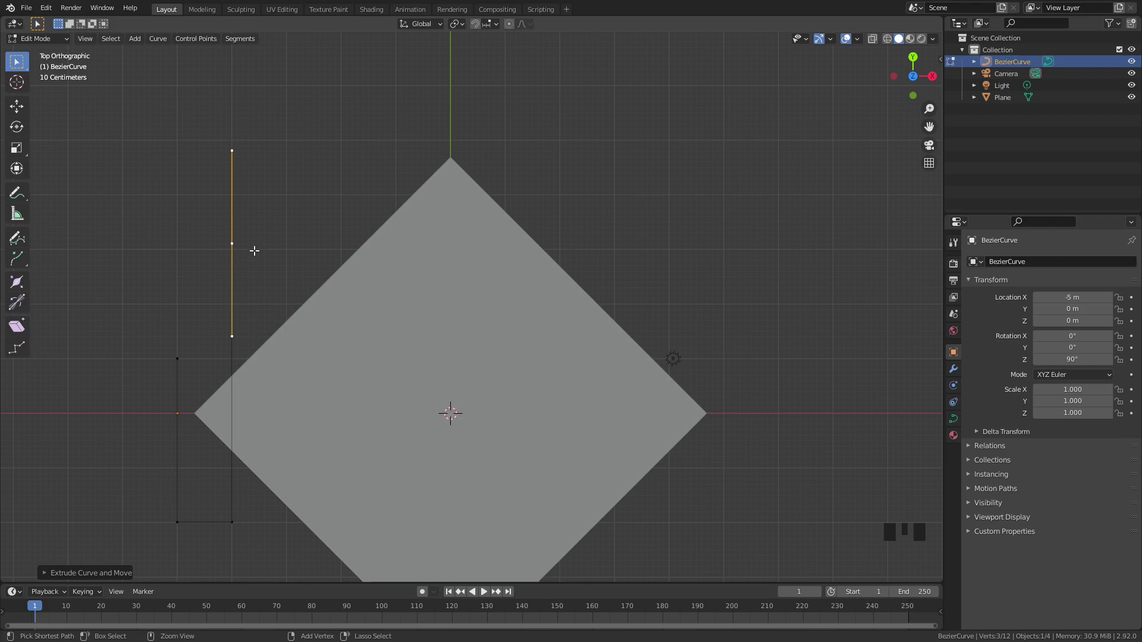
key("e")
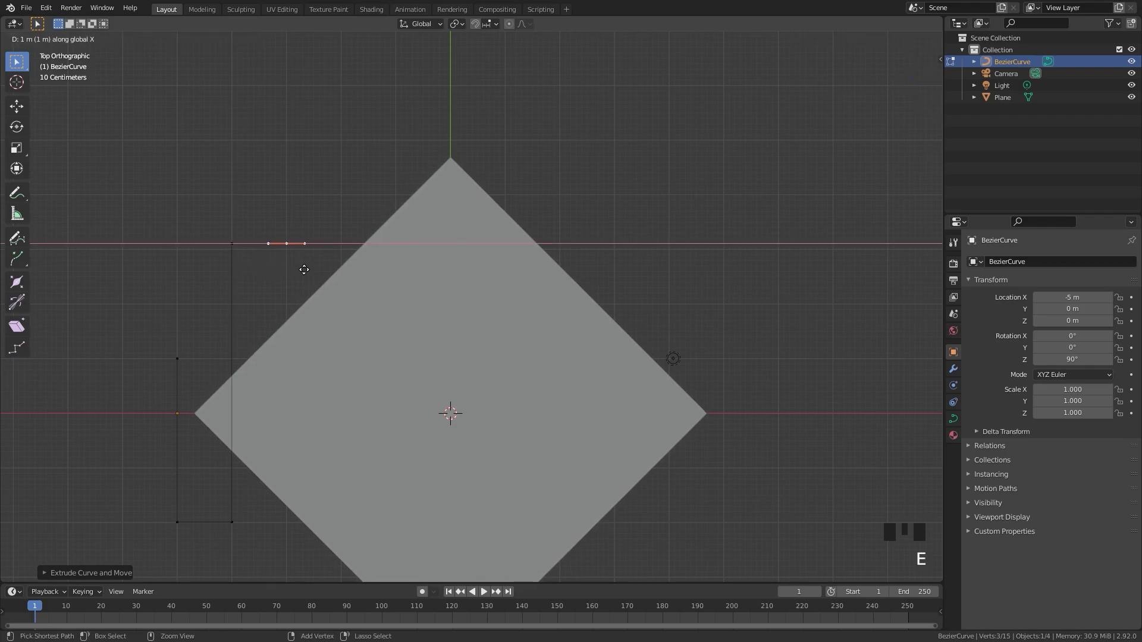
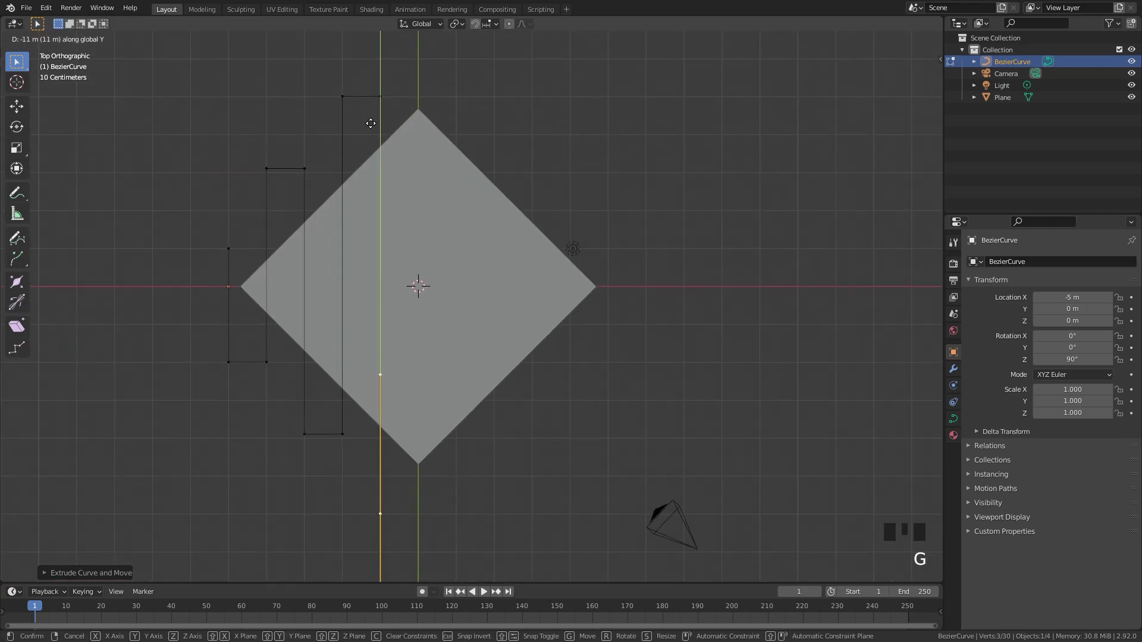
key("Tab")
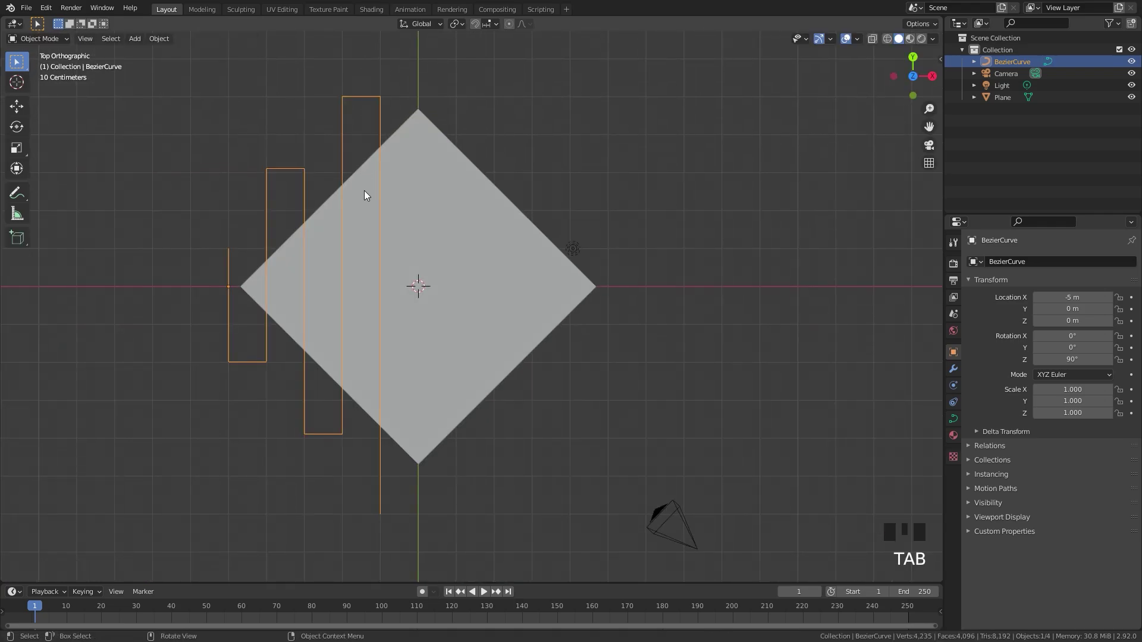
Shift the zigzag path along X so it sits across the diamond plane
scroll("up", 3)
scroll("up", 3)
left_click_drag(192, 235, 315, 341)
key("g")
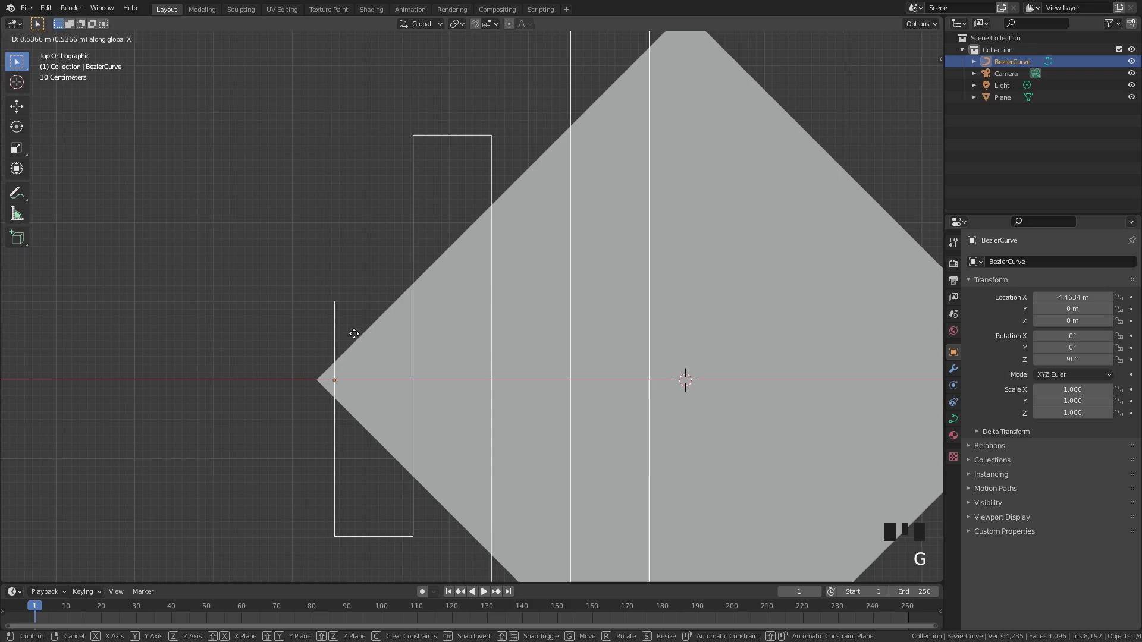
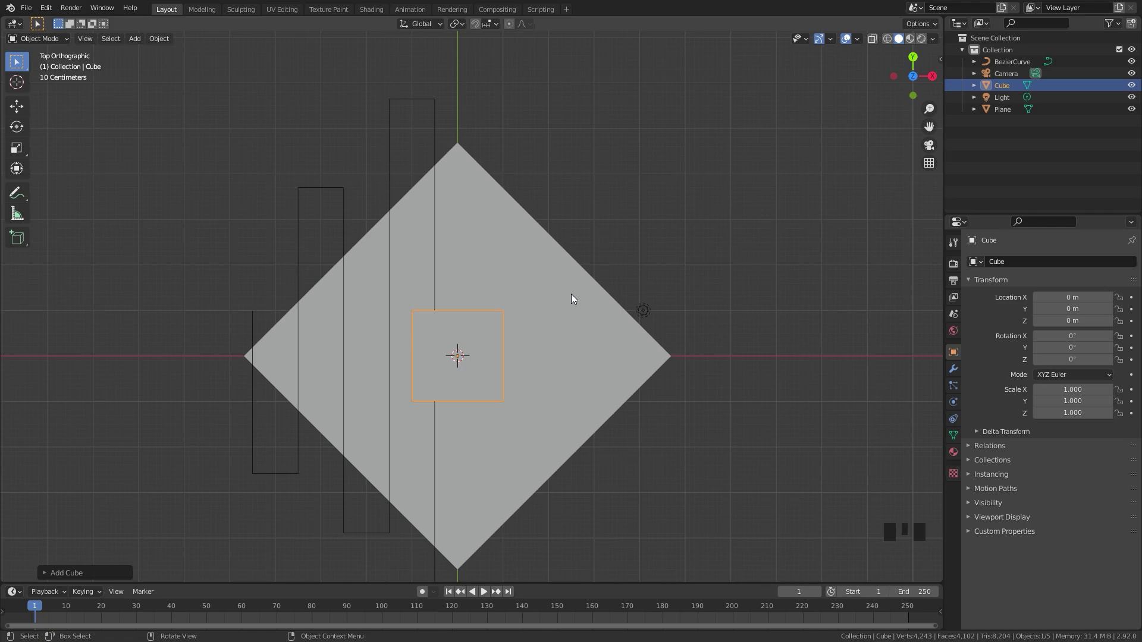
Scale the cube to 0.5 and give it a Follow Path constraint on BezierCurve with Animate Path
key("s")
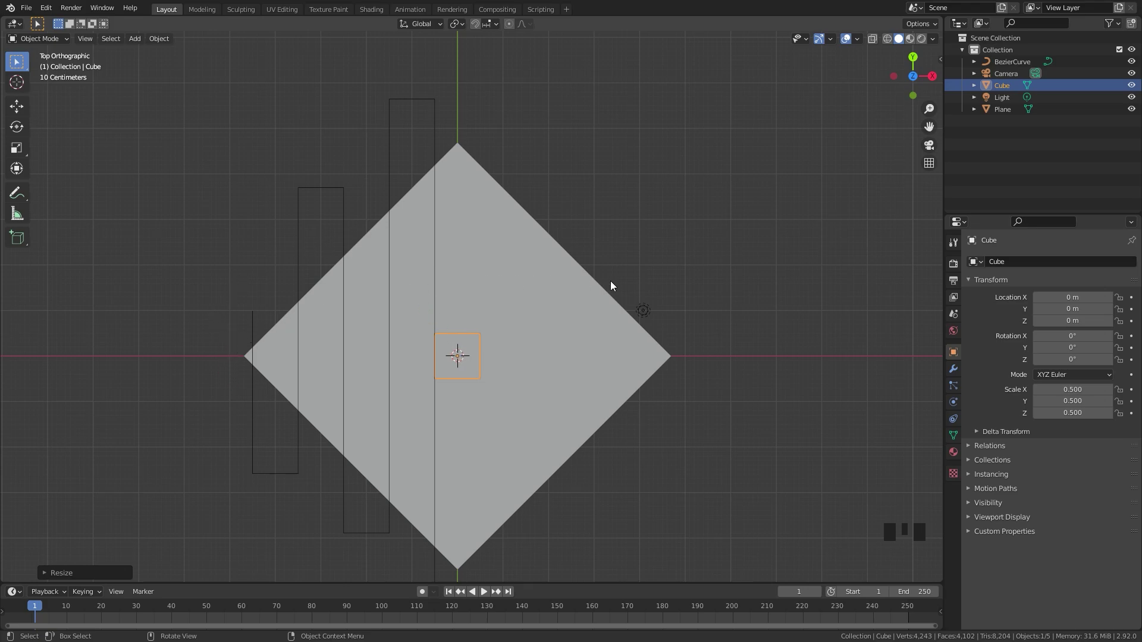
left_click(950, 418)
left_click_drag(1019, 264, 1096, 307)
left_click_drag(1096, 307, 437, 373)
key("z")
scroll("down", 3)
scroll("up", 3)
scroll("up", 3)
left_click_drag(471, 388, 1070, 403)
left_click(1069, 403)
Play the animation to preview the cube's motion, then select the curve for editing
key("space")
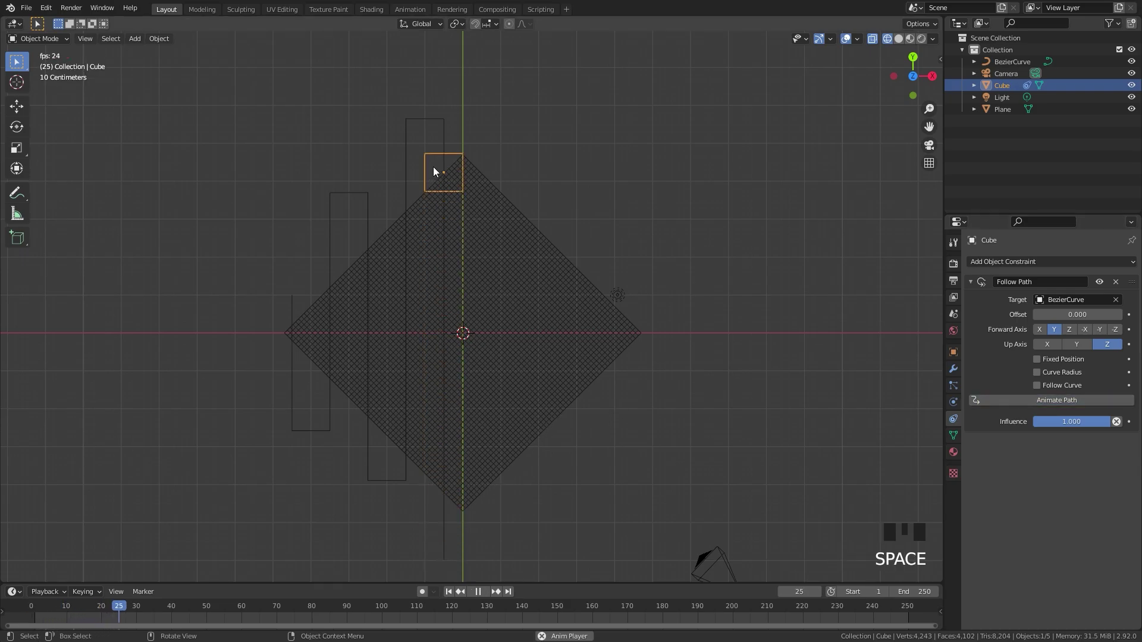
key("space")
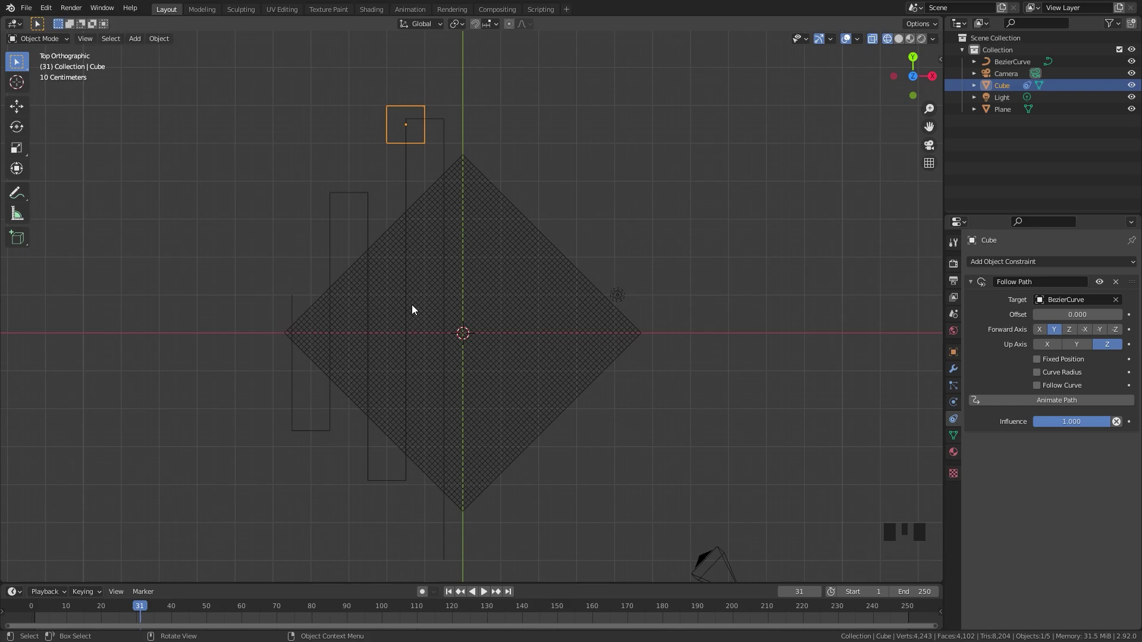
left_click(371, 220)
key("Tab")
Move the path's first point upward so the cube starts outside the plane's left corner
key("a")
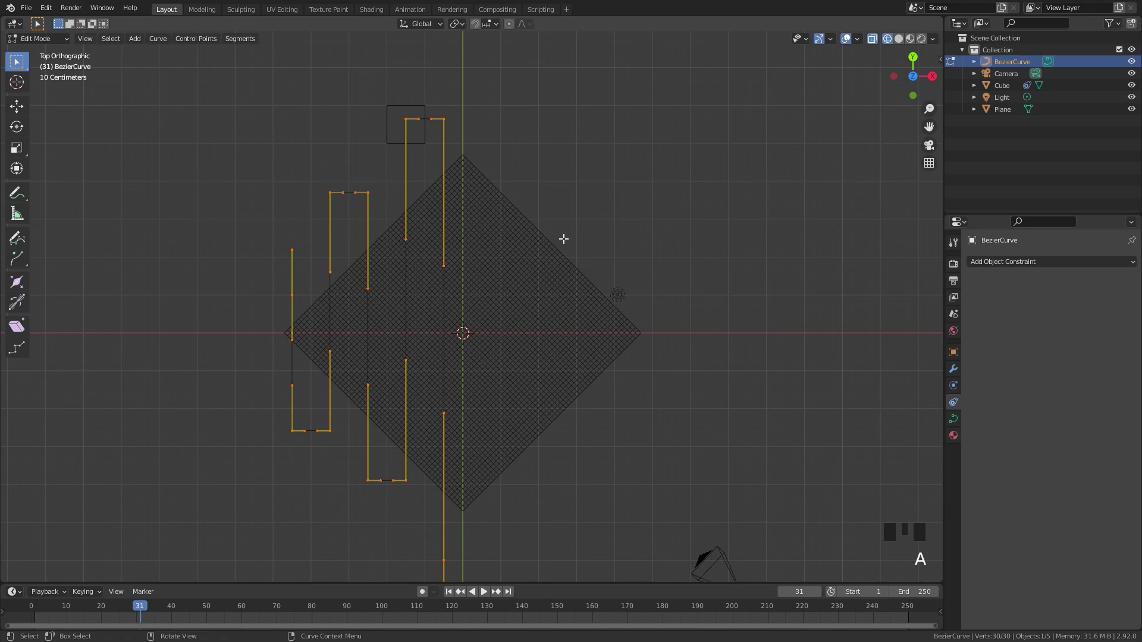
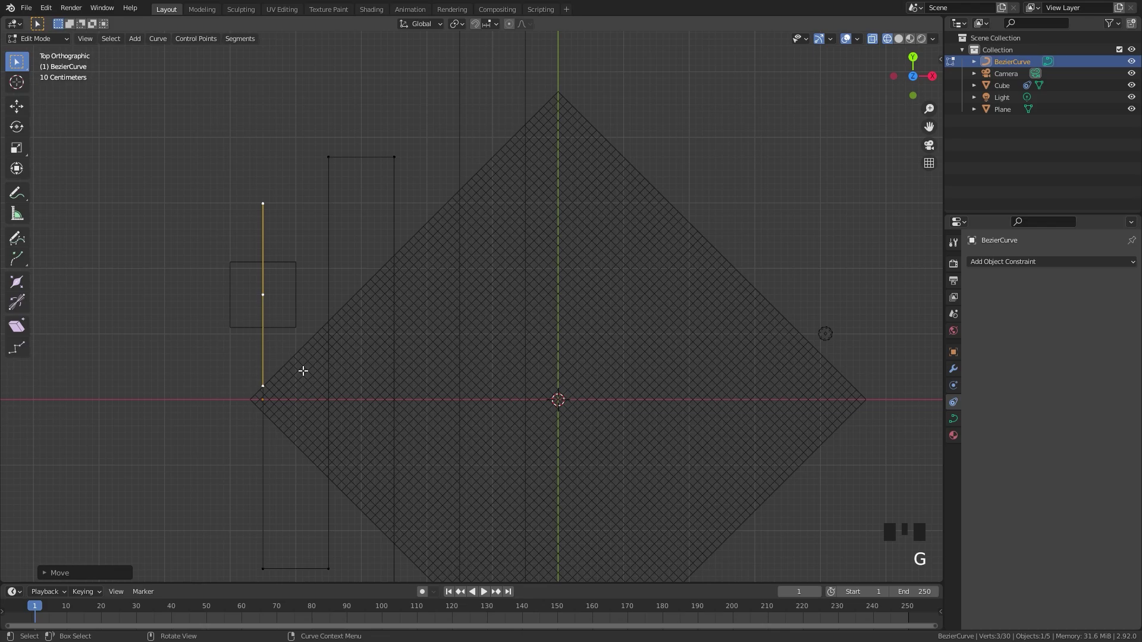
key("Tab")
scroll("down", 3)
middle_click(423, 339)
Play the animation to check the cube's travel and reset the timeline to frame 1
key("space")
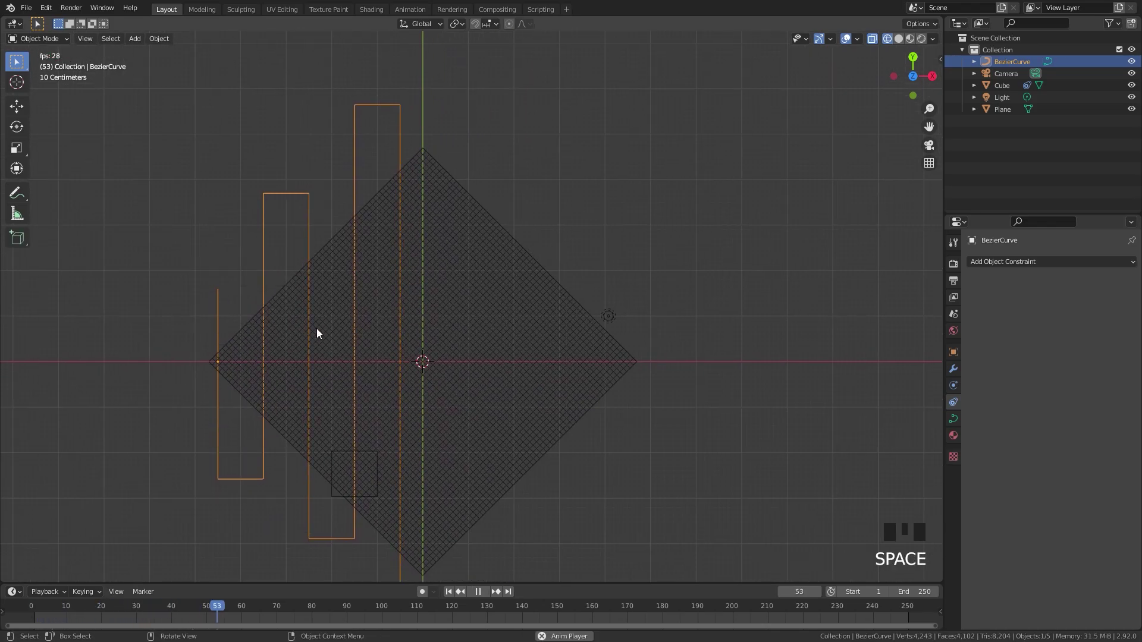
scroll("down", 3)
key("space")
key("z")
scroll("up", 3)
left_click_drag(453, 594, 286, 302)
scroll("up", 3)
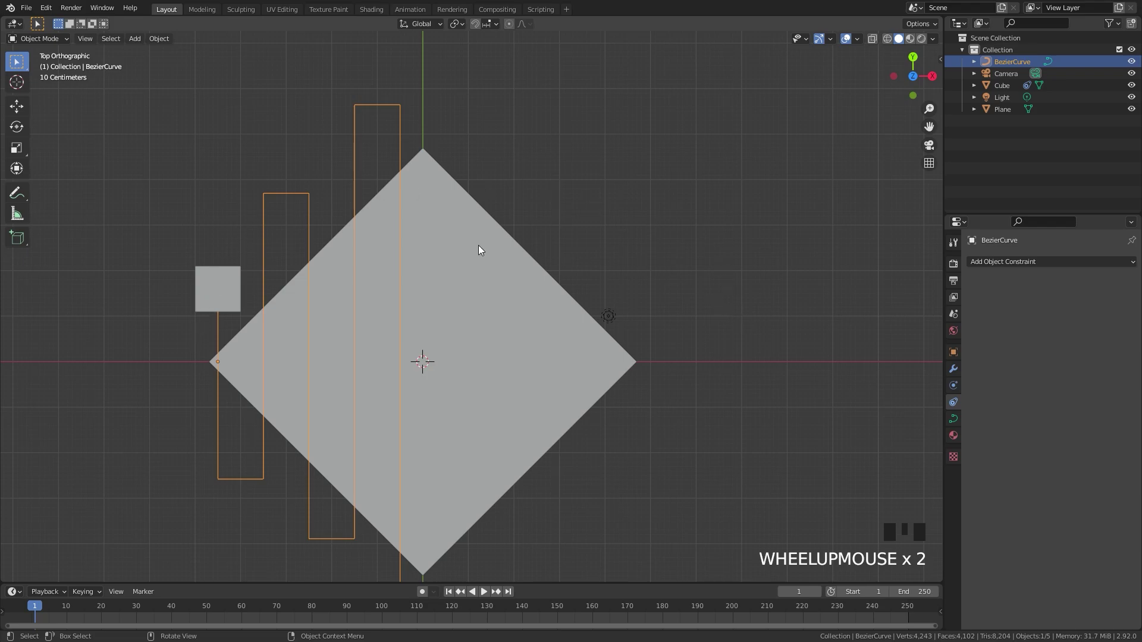
Duplicate the cube with its zigzag curve and rotate the copy 180° across the plane
left_click(220, 286)
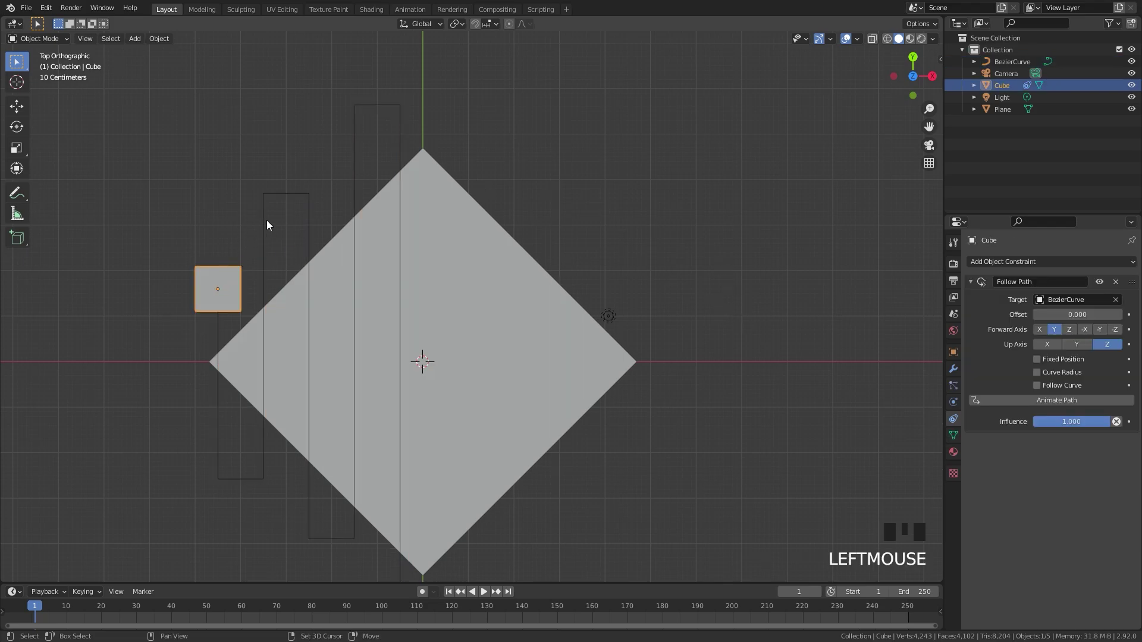
left_click(272, 223)
key("shift+d")
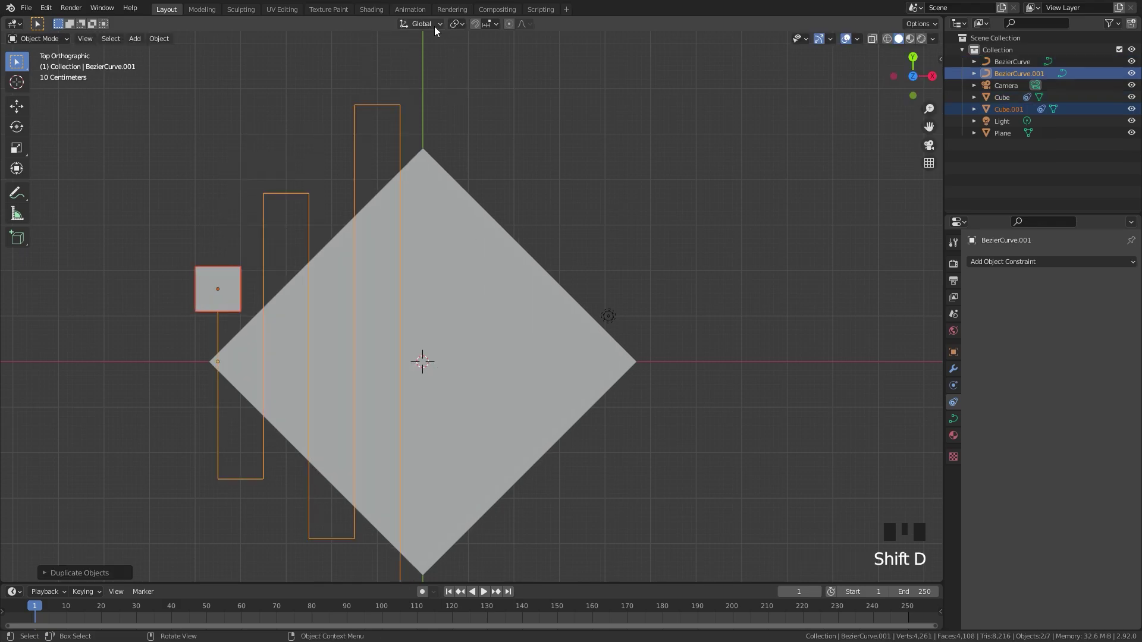
left_click(450, 30)
left_click_drag(456, 29, 423, 370)
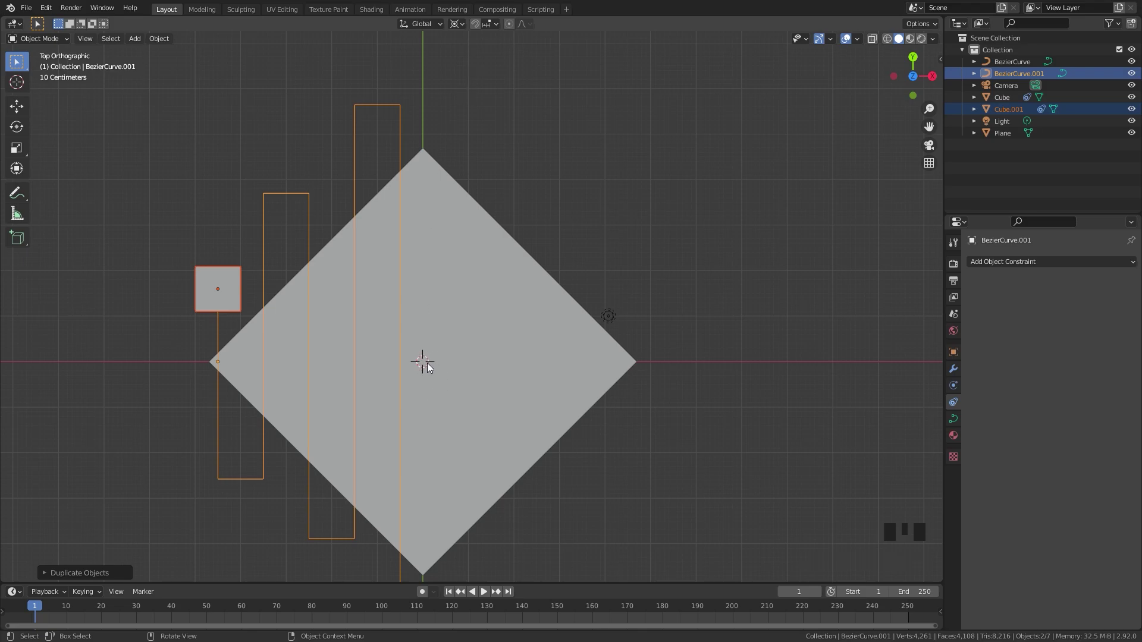
scroll("down", 3)
key("r")
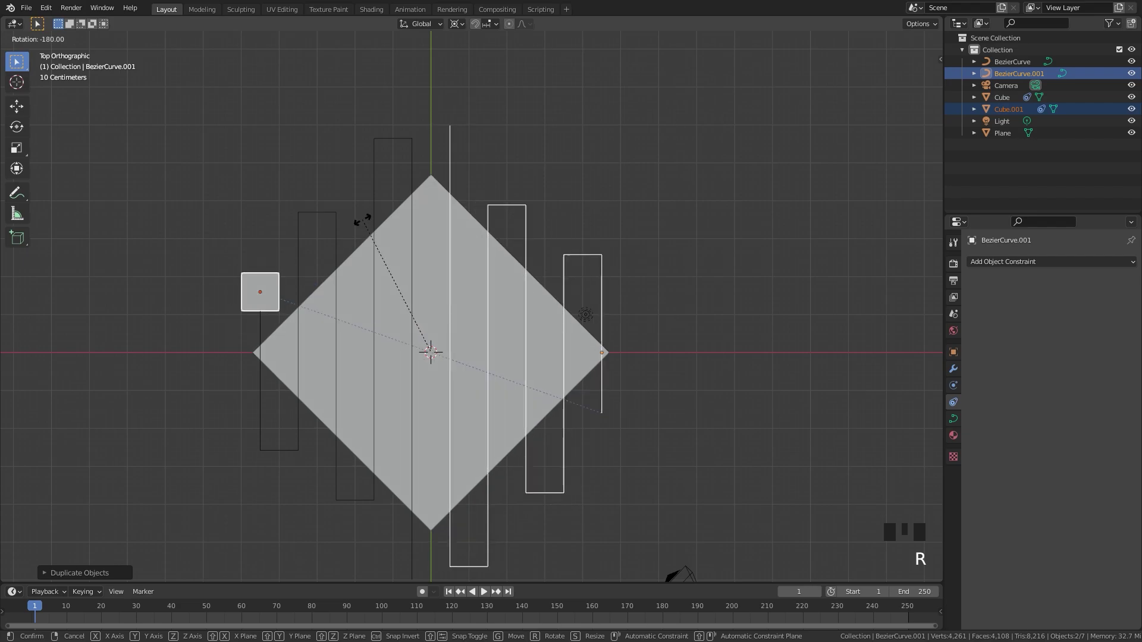
scroll("up", 3)
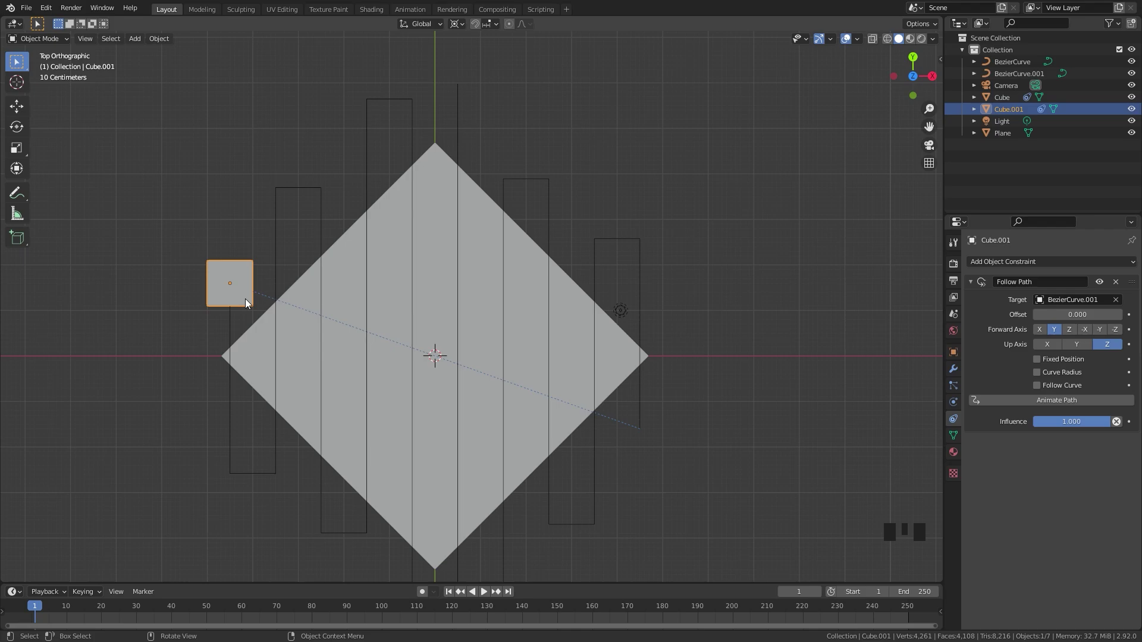
Snap the second cube onto BezierCurve.001 with Alt+G and play to watch both cubes travel
key("alt+g")
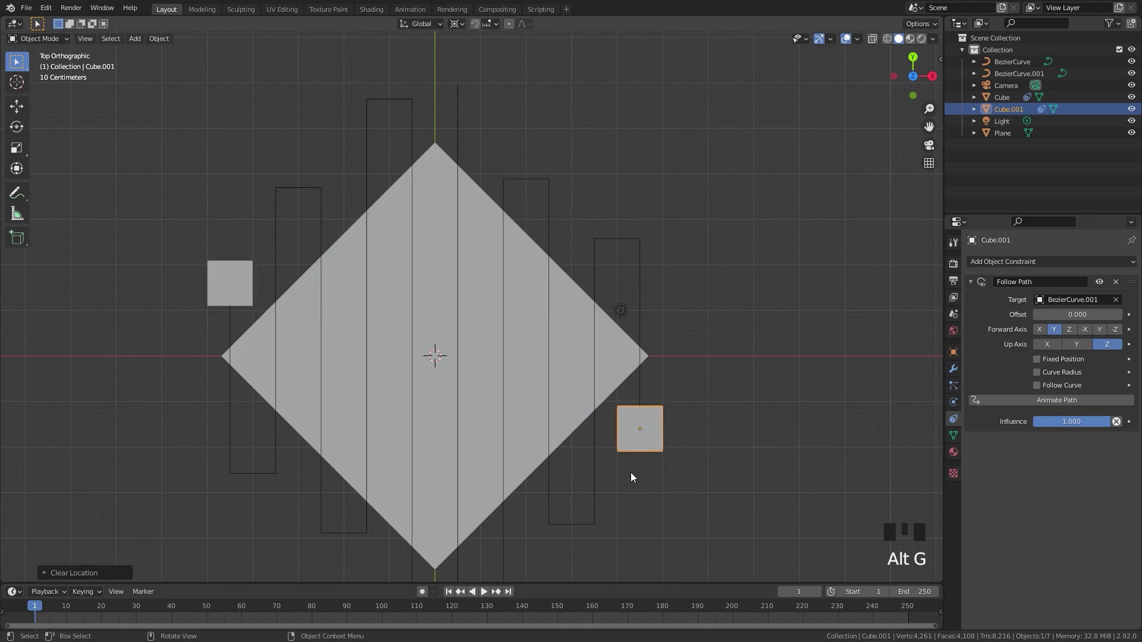
key("space")
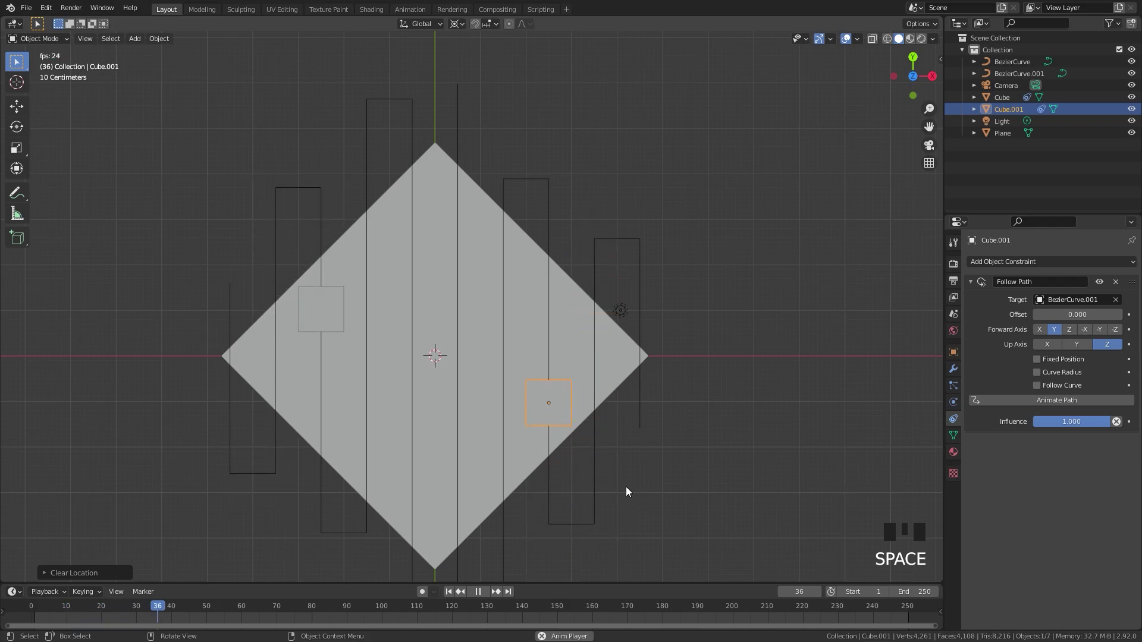
scroll("down", 3)
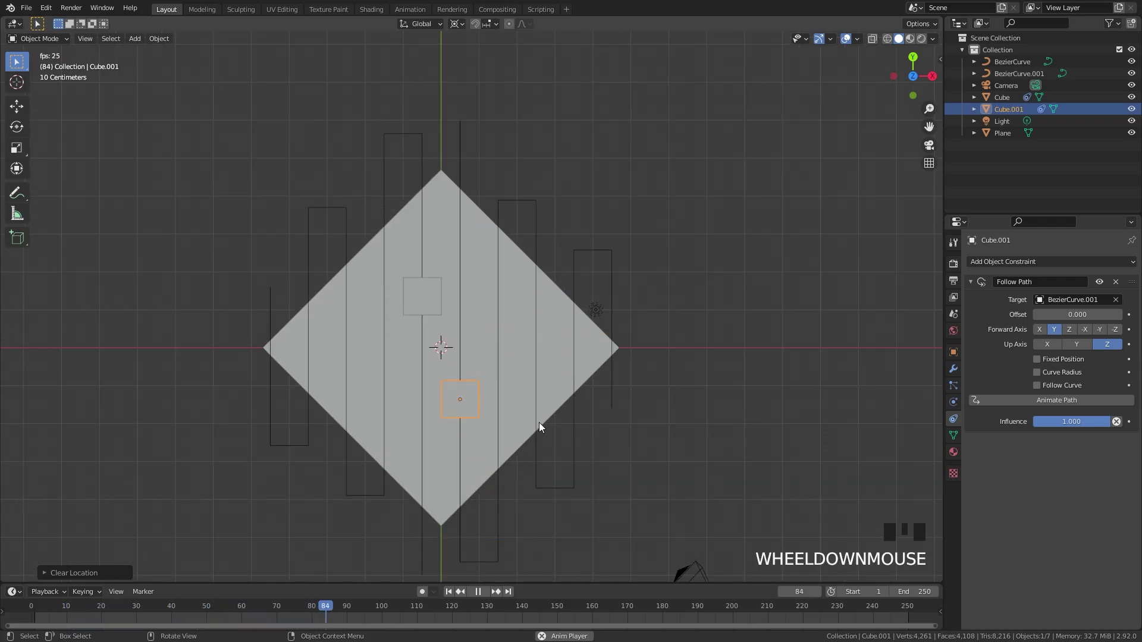
key("space")
left_click_drag(418, 434, 261, 380)
left_click(261, 379)
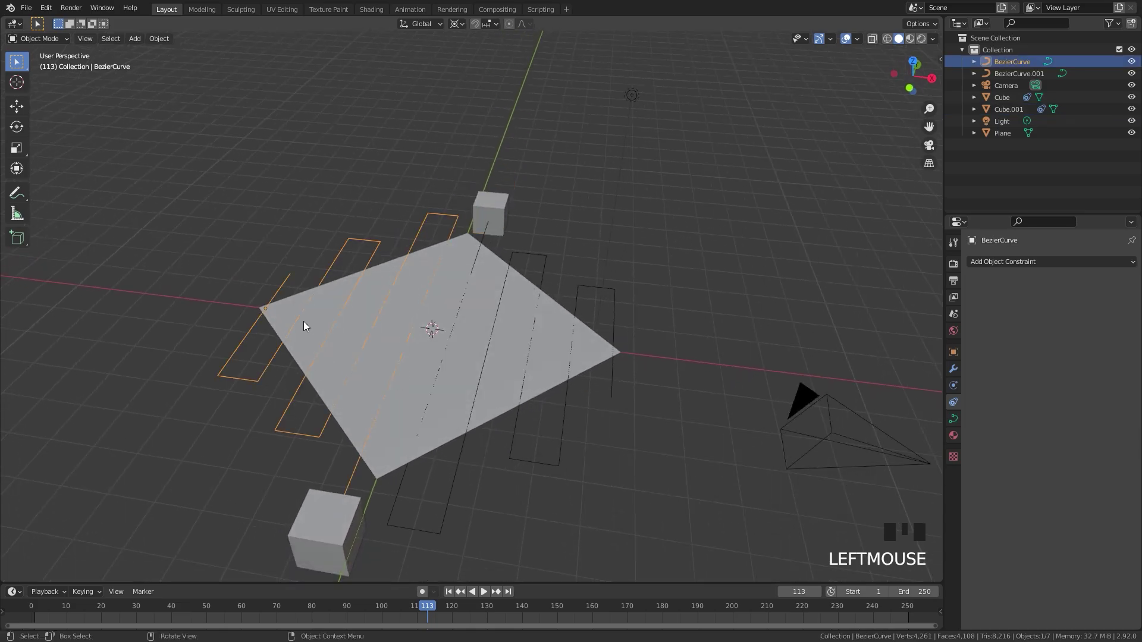
Make BezierCurve.001 use its own single-user curve data, separate from the original path
left_click(960, 419)
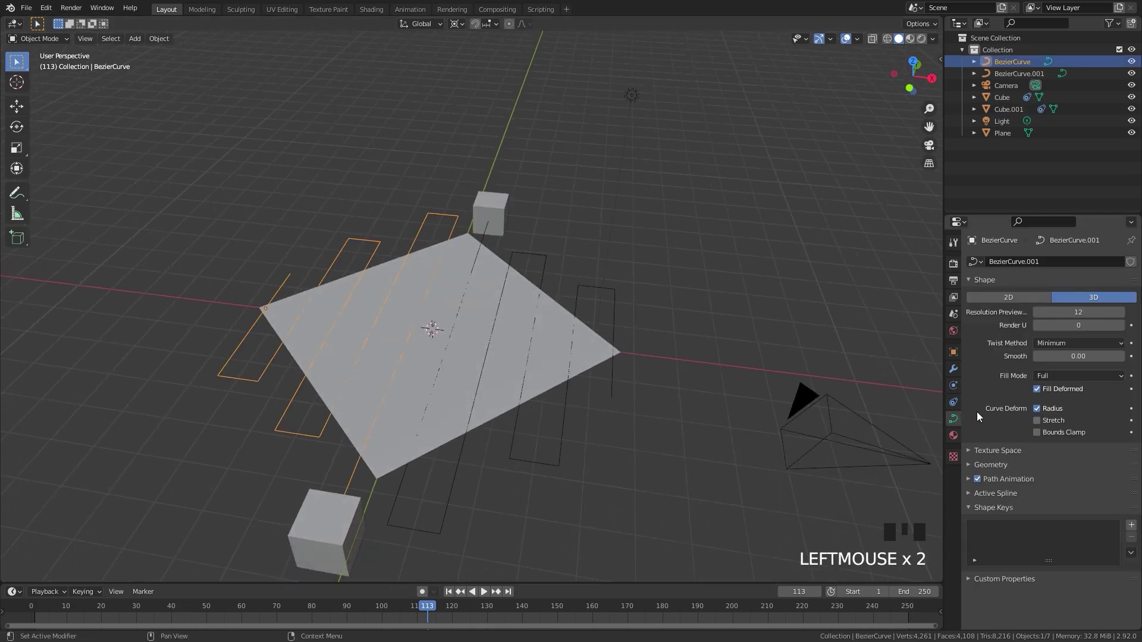
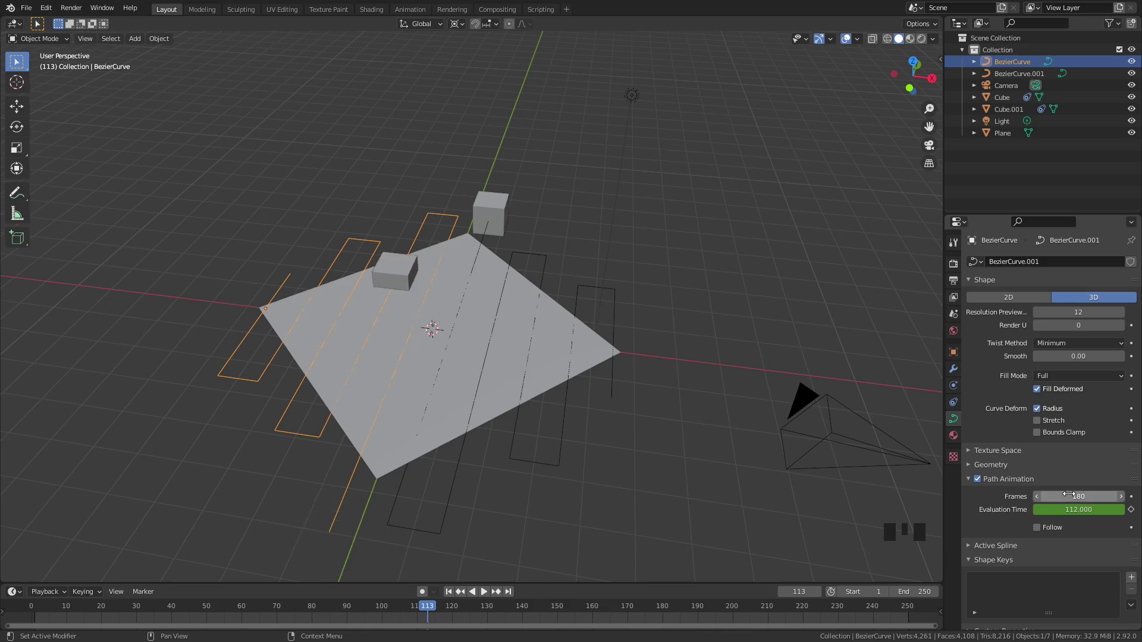
left_click(579, 291)
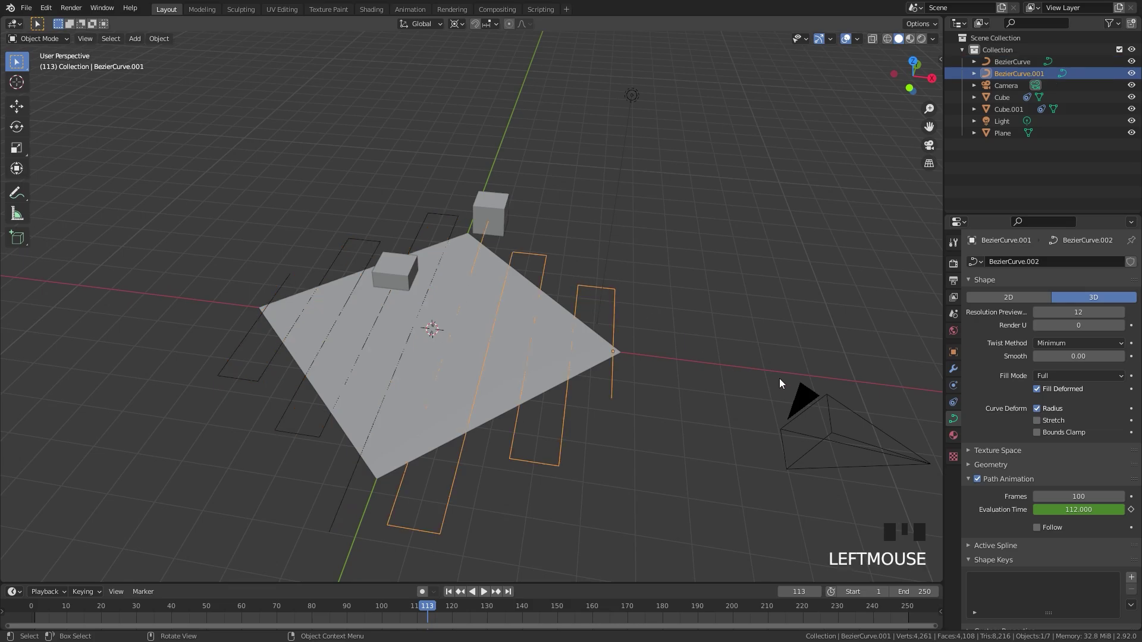
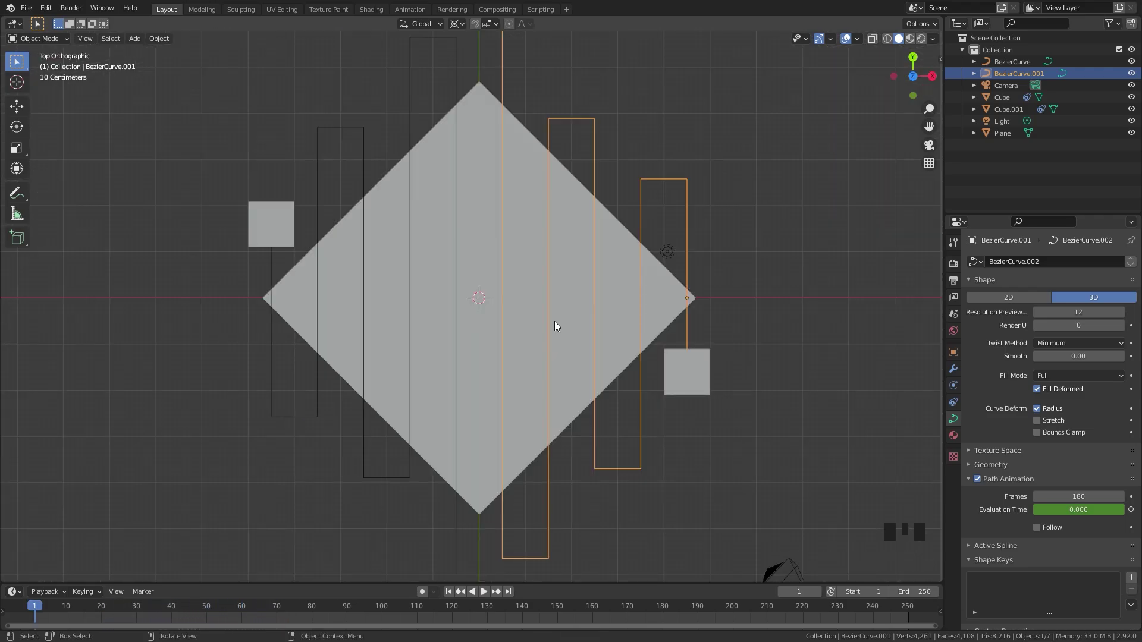
Make the plane a Dynamic Paint canvas: End 200, Sub-Steps 2, Surface Type Weight
left_click(531, 227)
left_click(958, 406)
left_click_drag(1002, 318, 1061, 446)
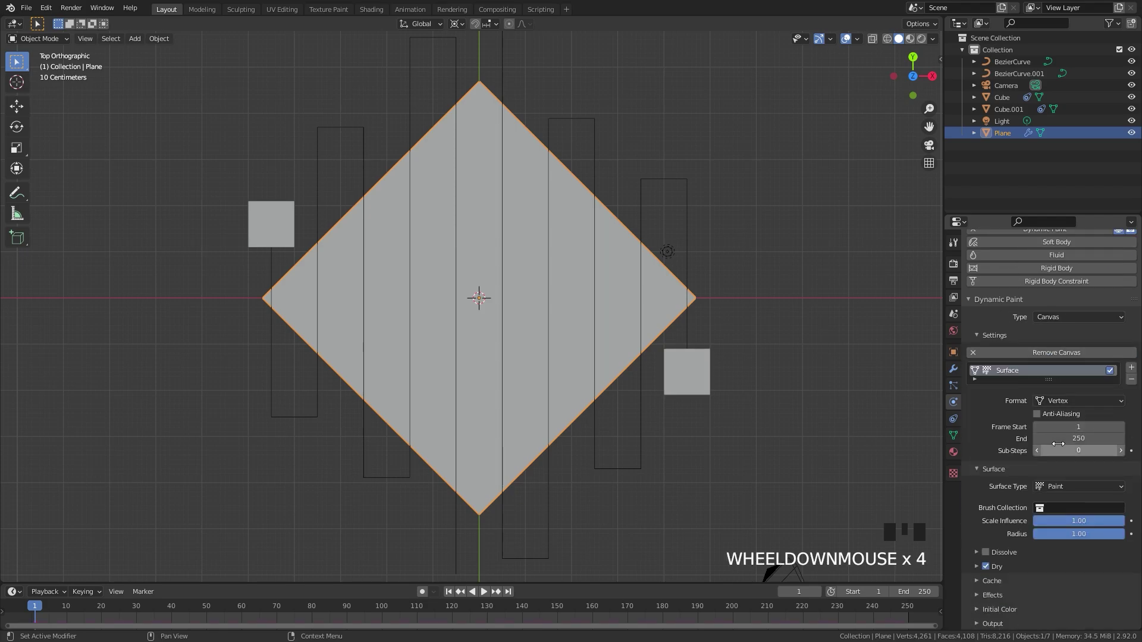
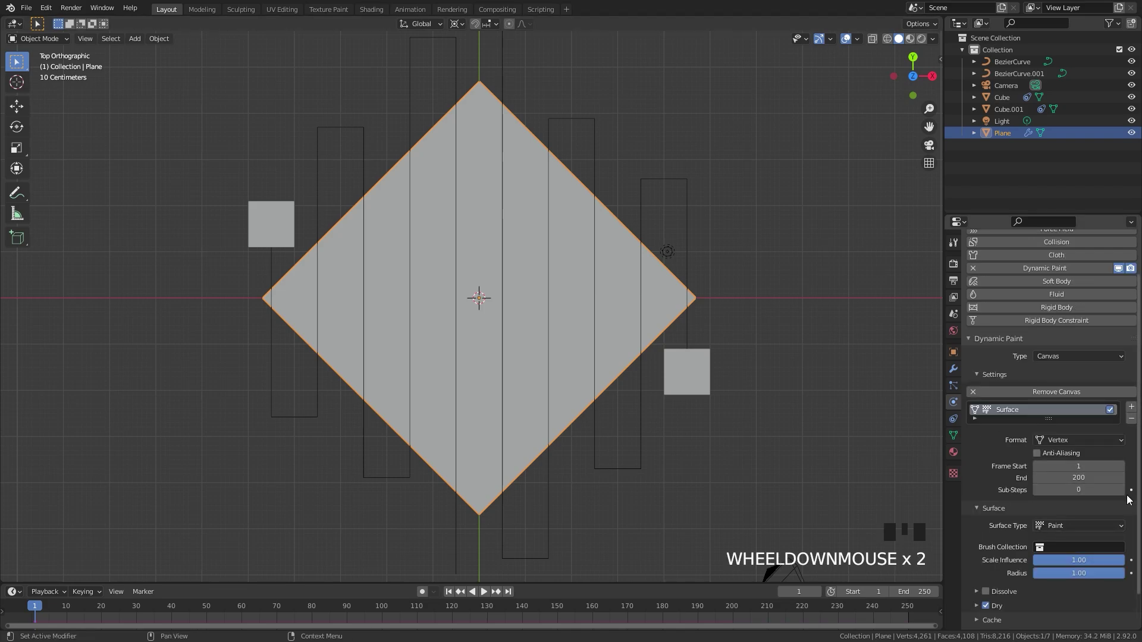
left_click_drag(1129, 494, 537, 423)
scroll("up", 3)
scroll("down", 3)
left_click_drag(1083, 487, 1064, 527)
scroll("down", 3)
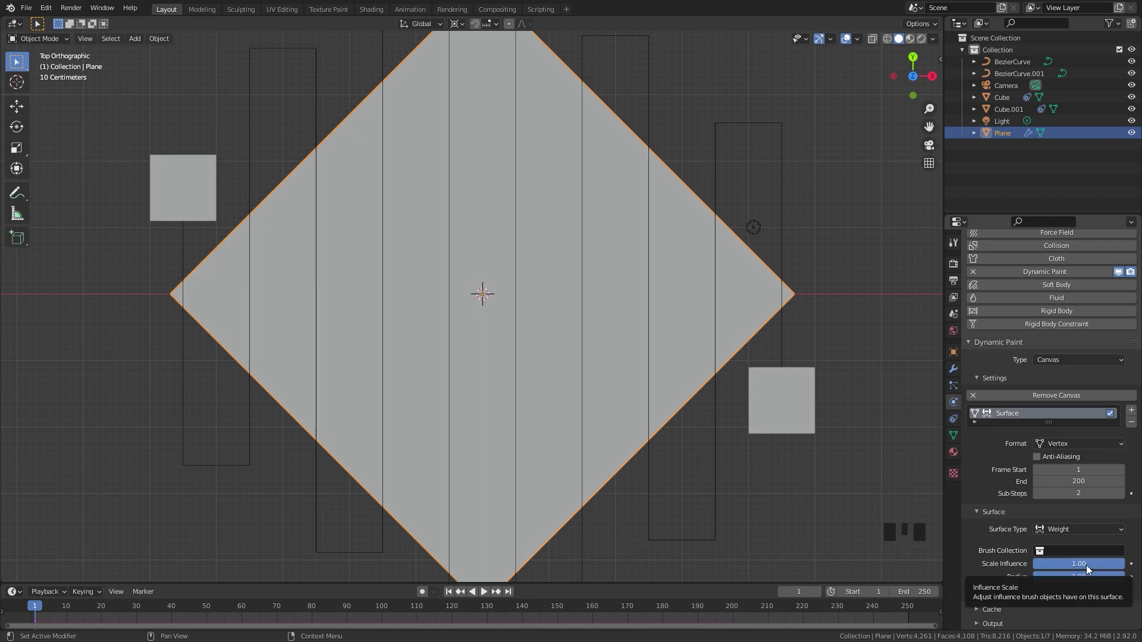
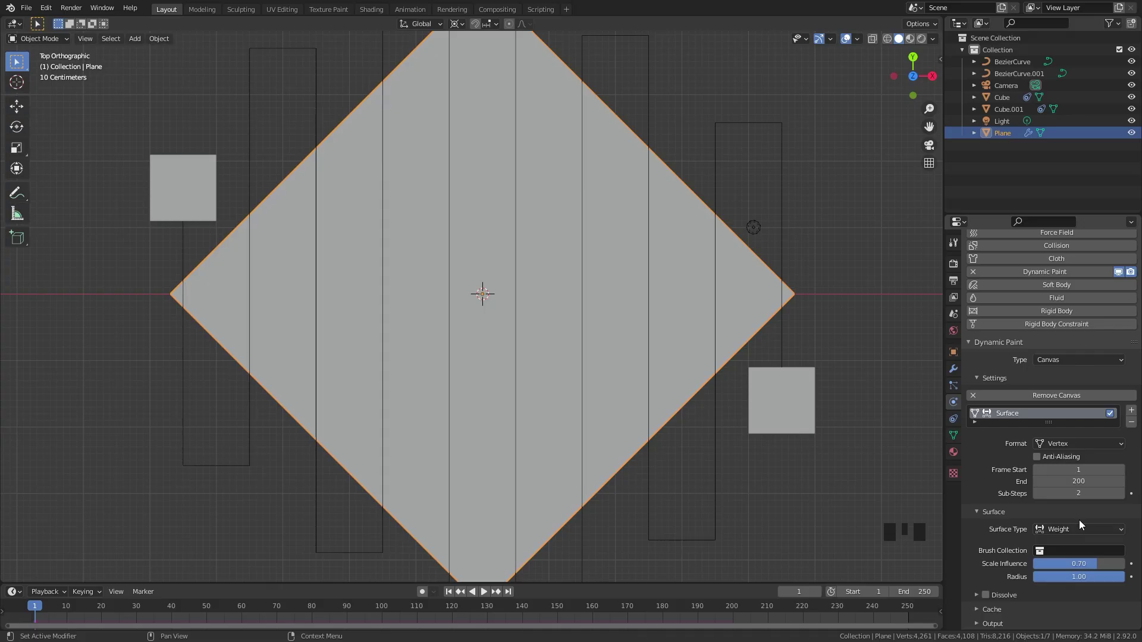
scroll("down", 3)
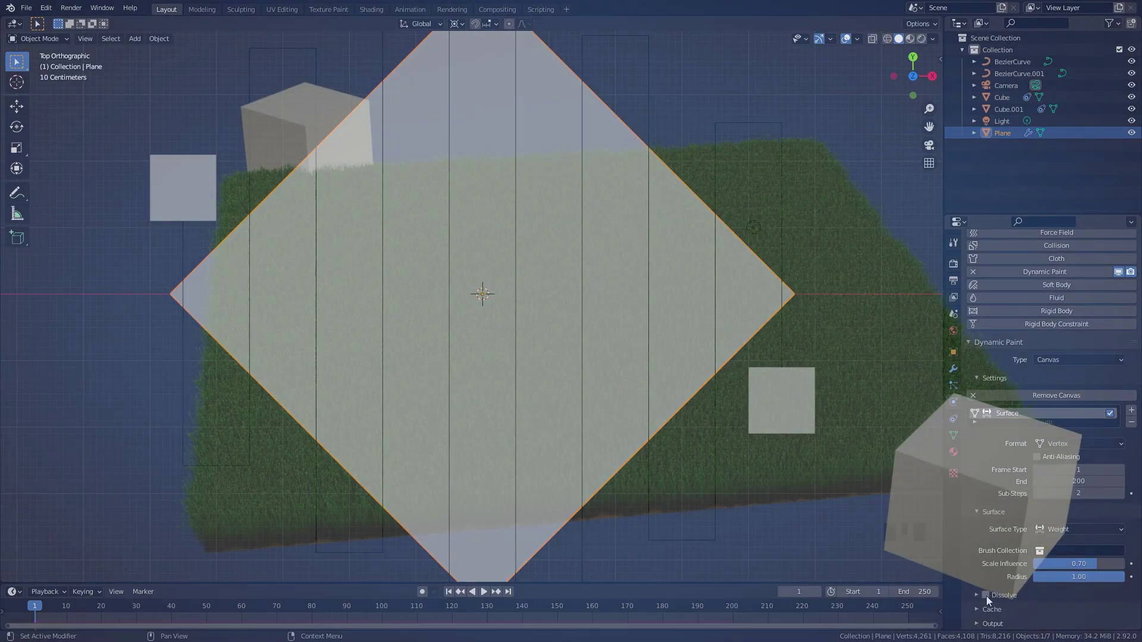
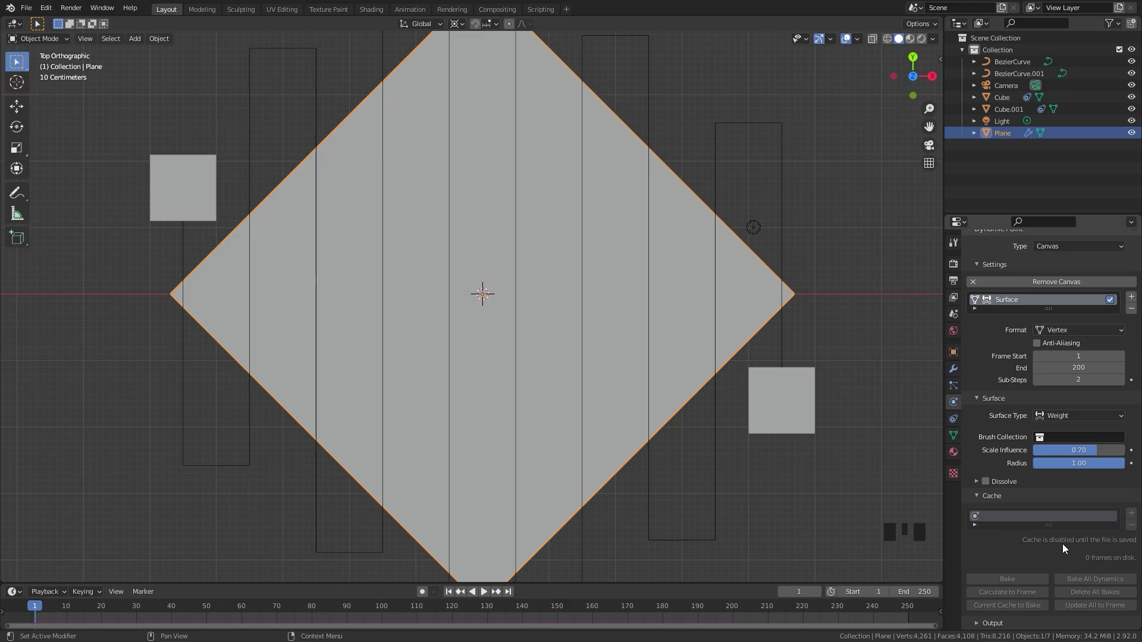
Save the file and set the canvas output vertex group to dp_weight
key("ctrl+s")
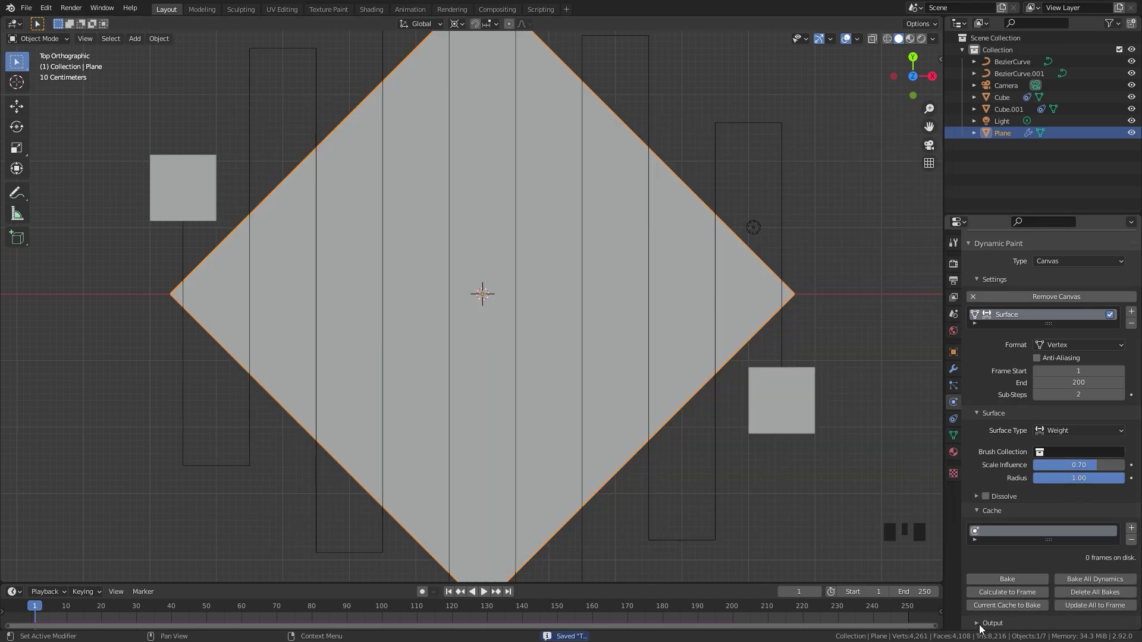
left_click_drag(987, 626, 1018, 554)
scroll("down", 3)
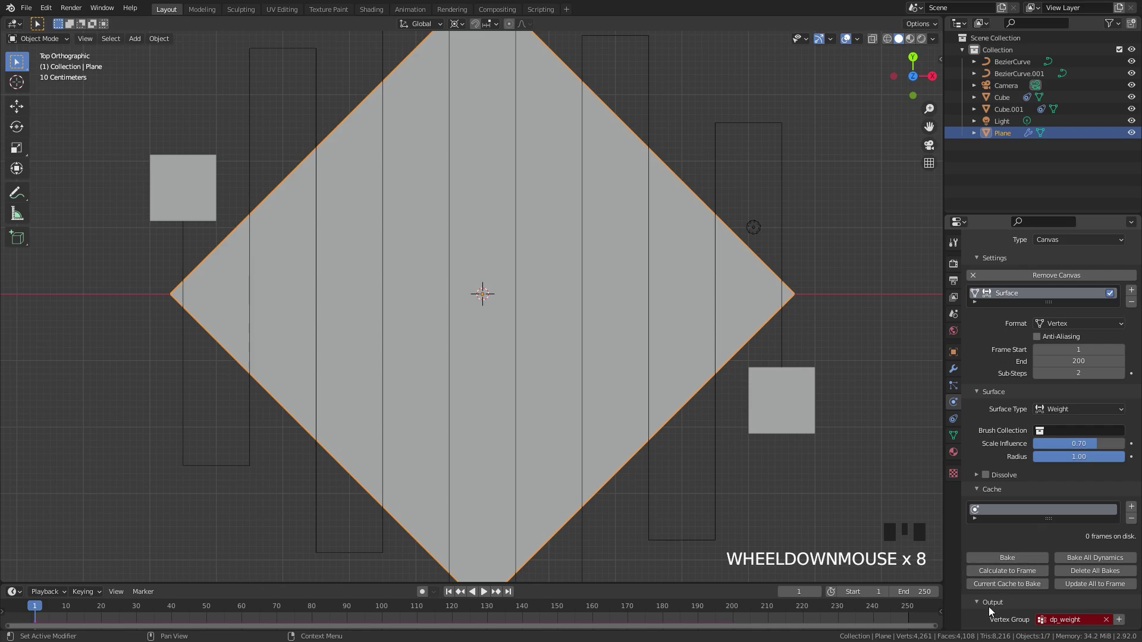
left_click_drag(1121, 621, 854, 427)
Create the dp_weight vertex group and make each cube a Dynamic Paint brush
left_click(808, 406)
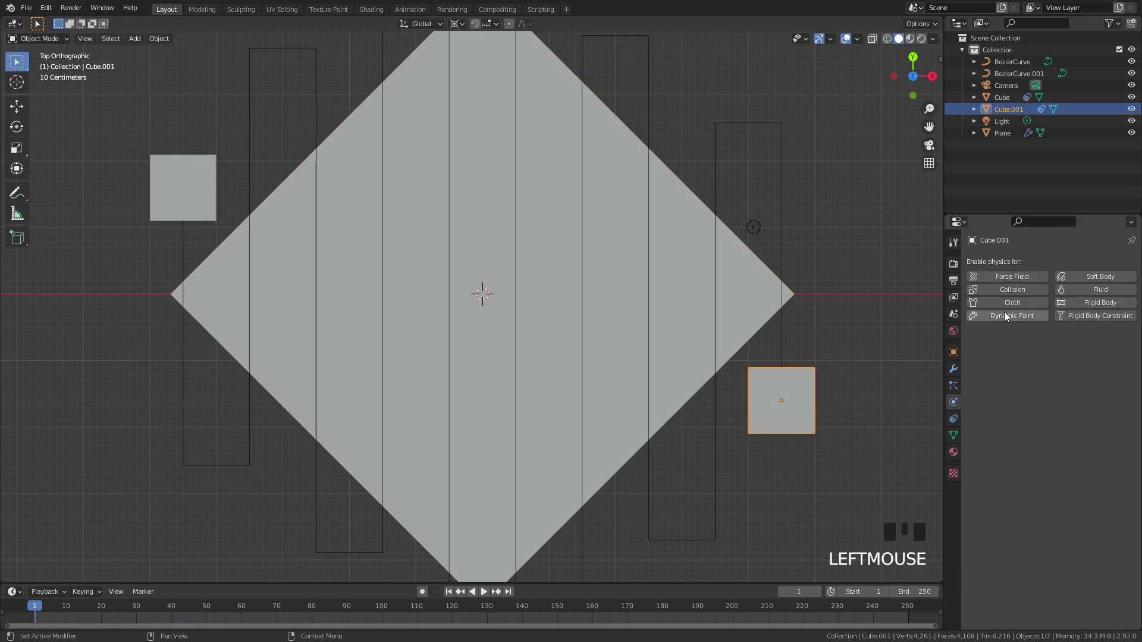
left_click_drag(1007, 315, 178, 187)
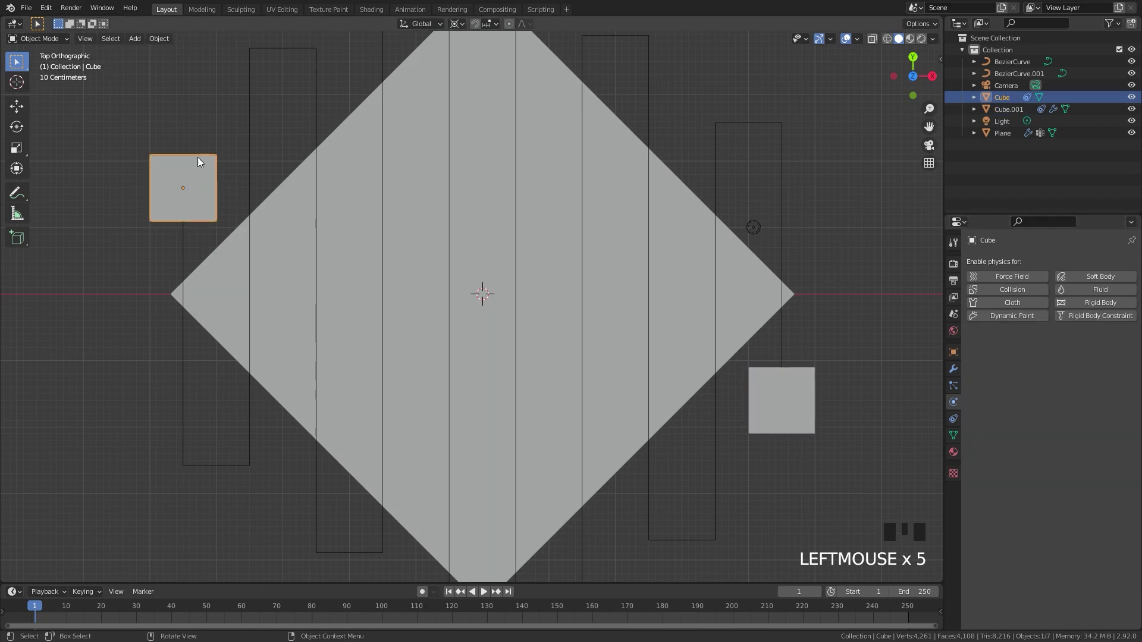
left_click_drag(1031, 316, 615, 263)
left_click_drag(607, 395, 416, 325)
scroll("down", 3)
scroll("up", 3)
left_click_drag(664, 344, 637, 314)
Select both cubes and adjust their height along Z relative to the plane
key("space")
key("space")
left_click_drag(596, 318, 248, 286)
left_click(247, 286)
left_click(695, 264)
key("g")
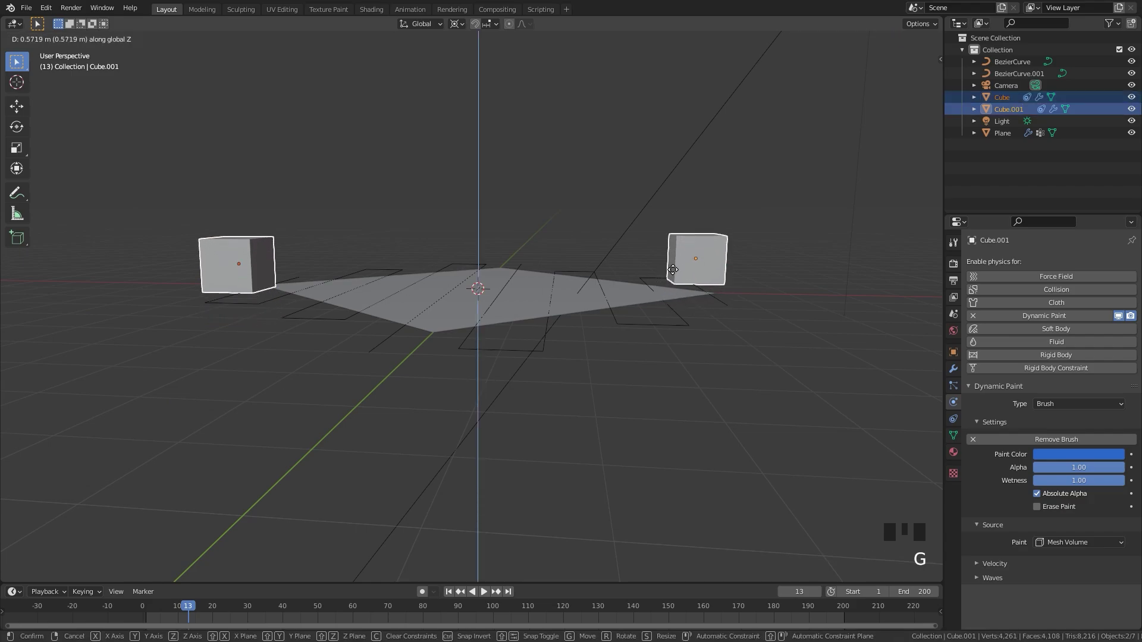
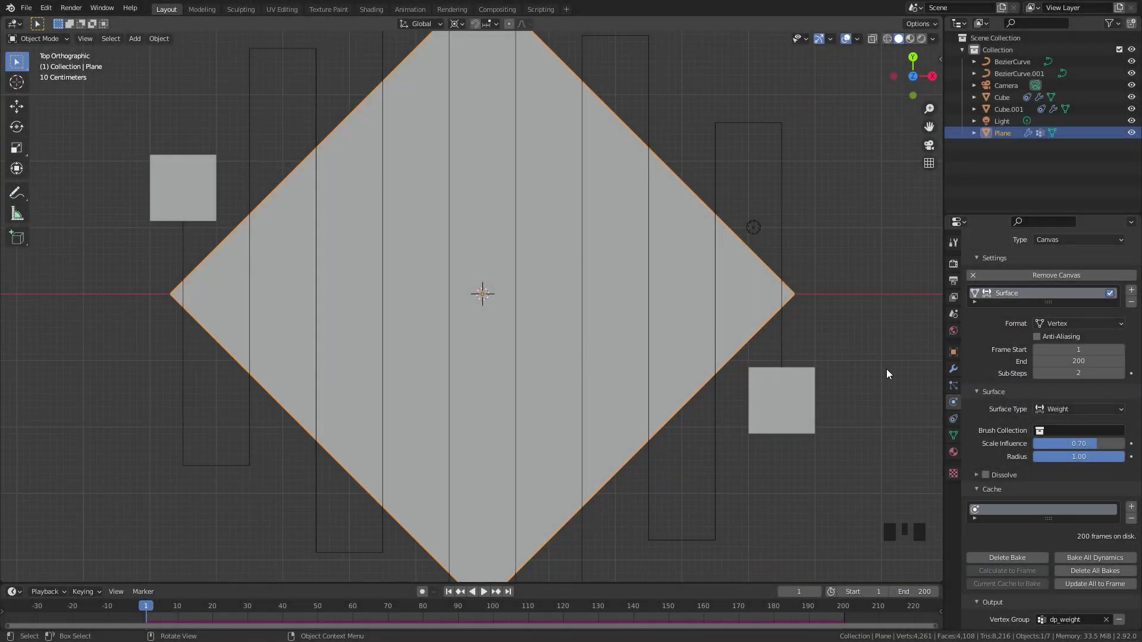
Add a Hair particle system of 1000 strands, 0.38 m length, Advanced on, Brownian force 0.030
left_click(952, 386)
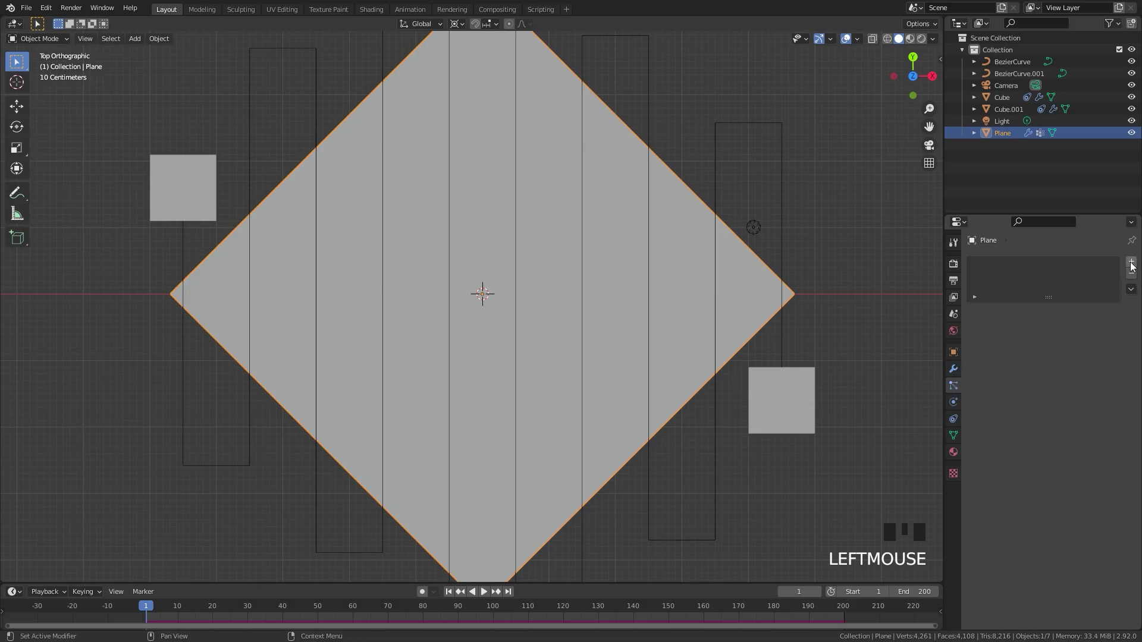
left_click_drag(1135, 266, 978, 369)
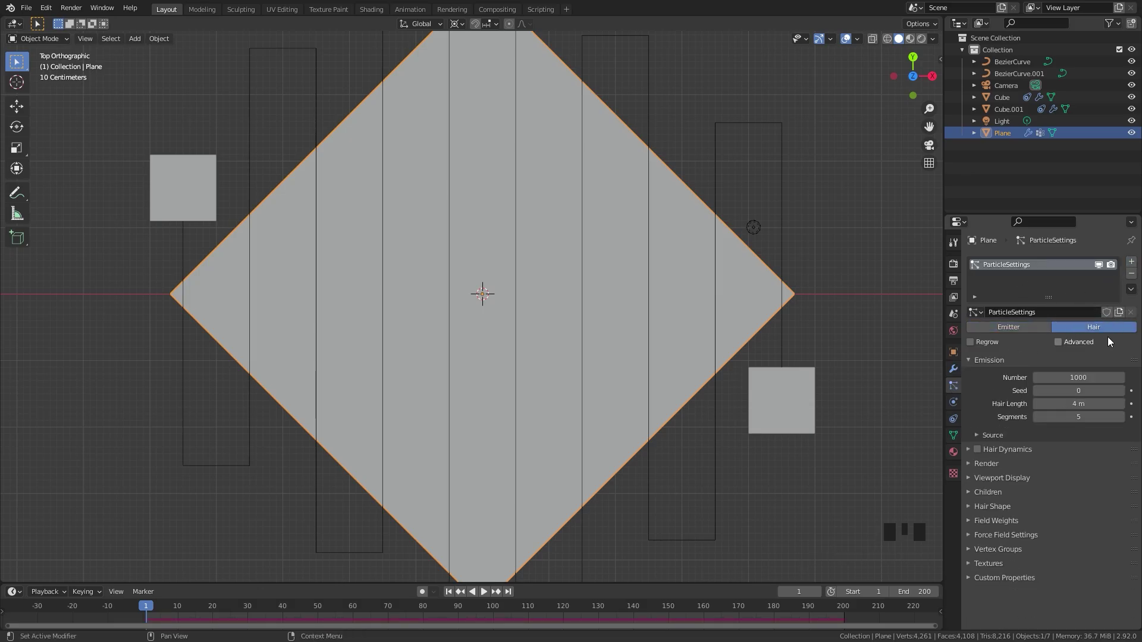
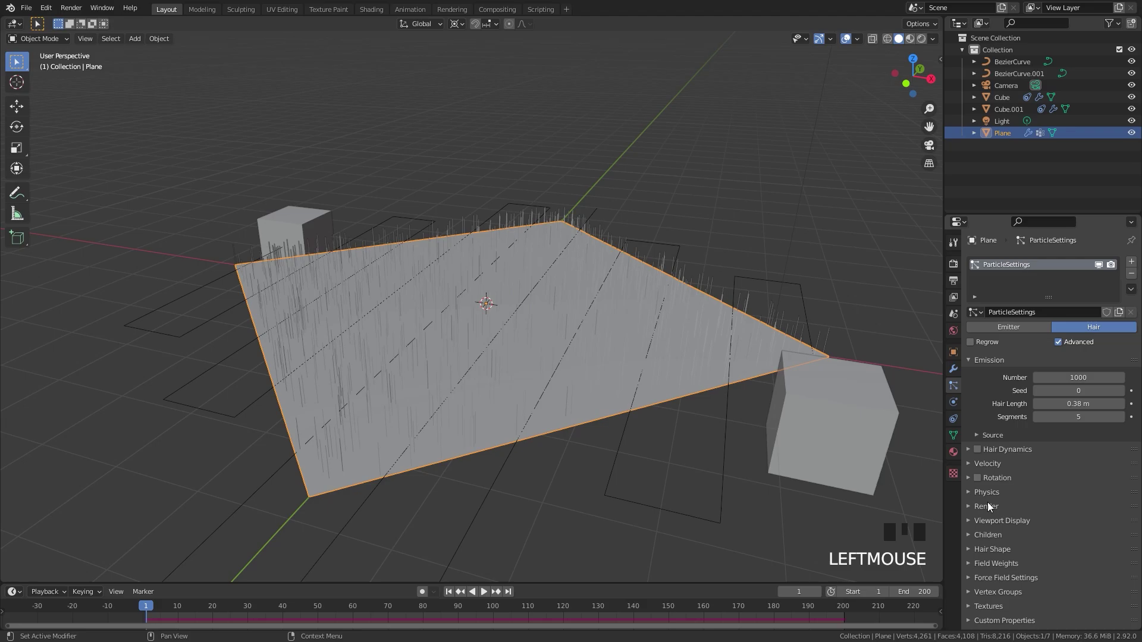
left_click_drag(983, 498, 1005, 490)
scroll("down", 3)
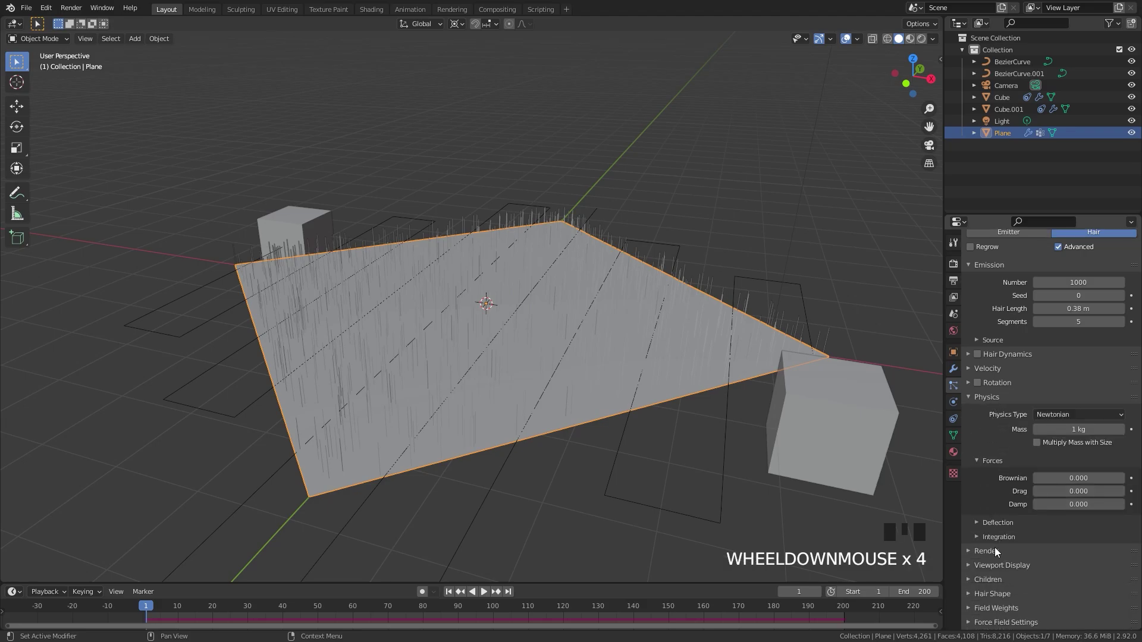
left_click_drag(994, 552, 1033, 451)
scroll("down", 3)
scroll("up", 3)
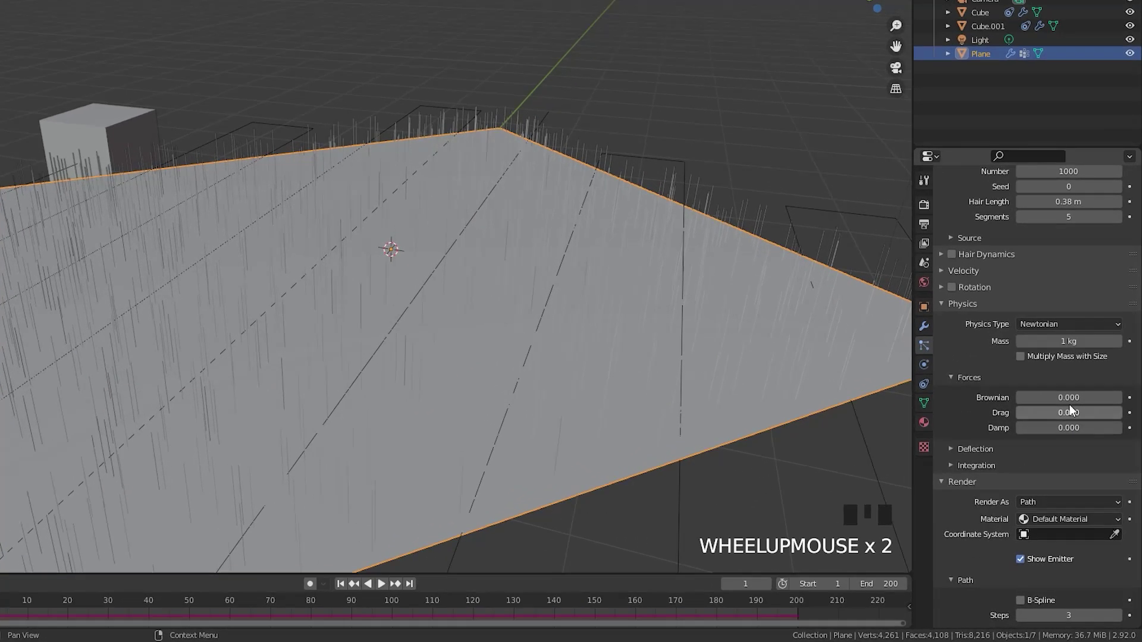
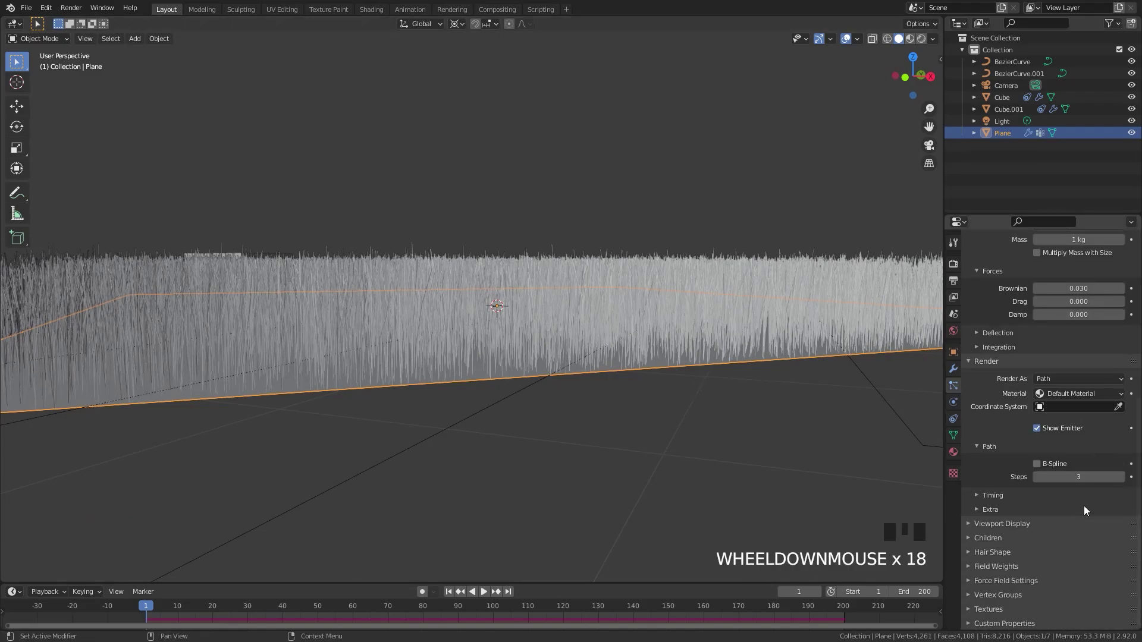
Enable Simple children with 10 display, 20 render and clump −0.5 for denser grass
left_click_drag(996, 538, 1052, 559)
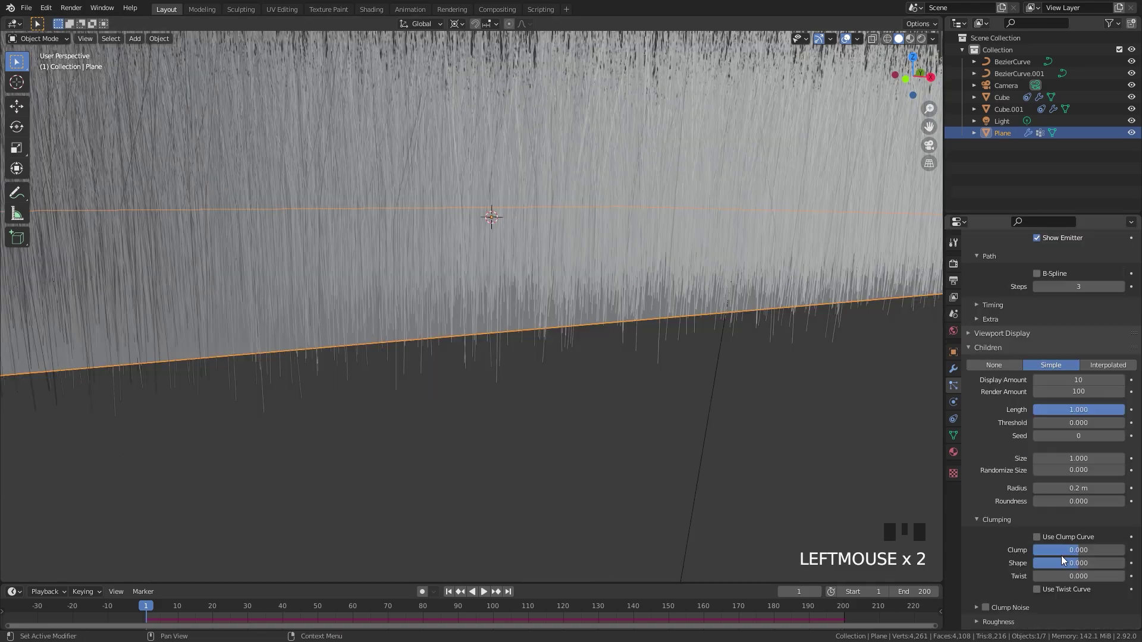
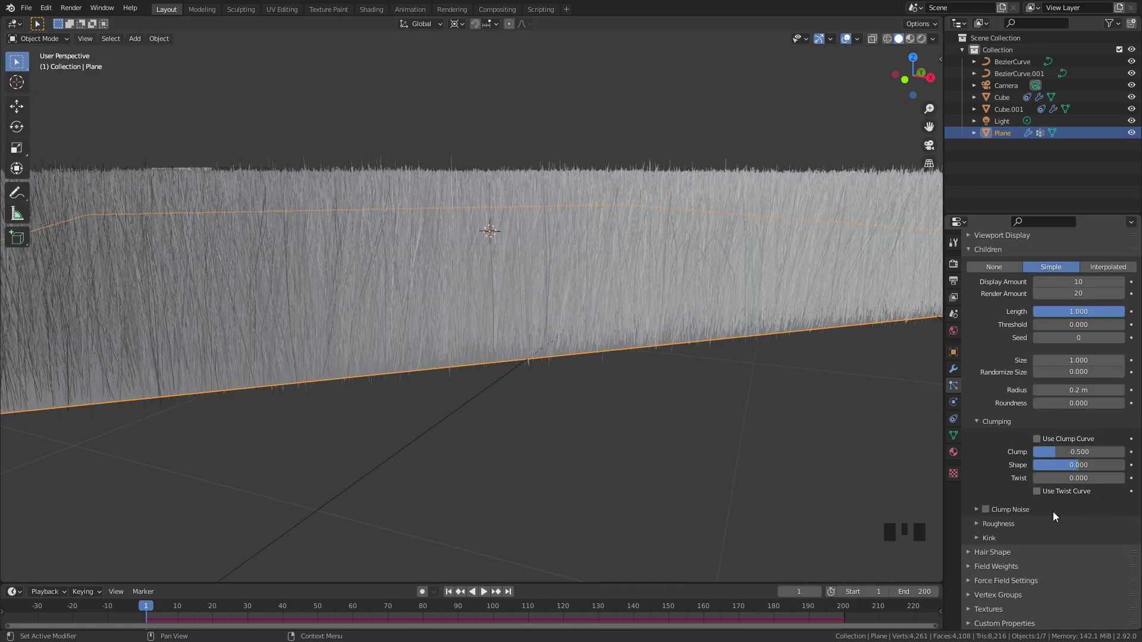
scroll("down", 3)
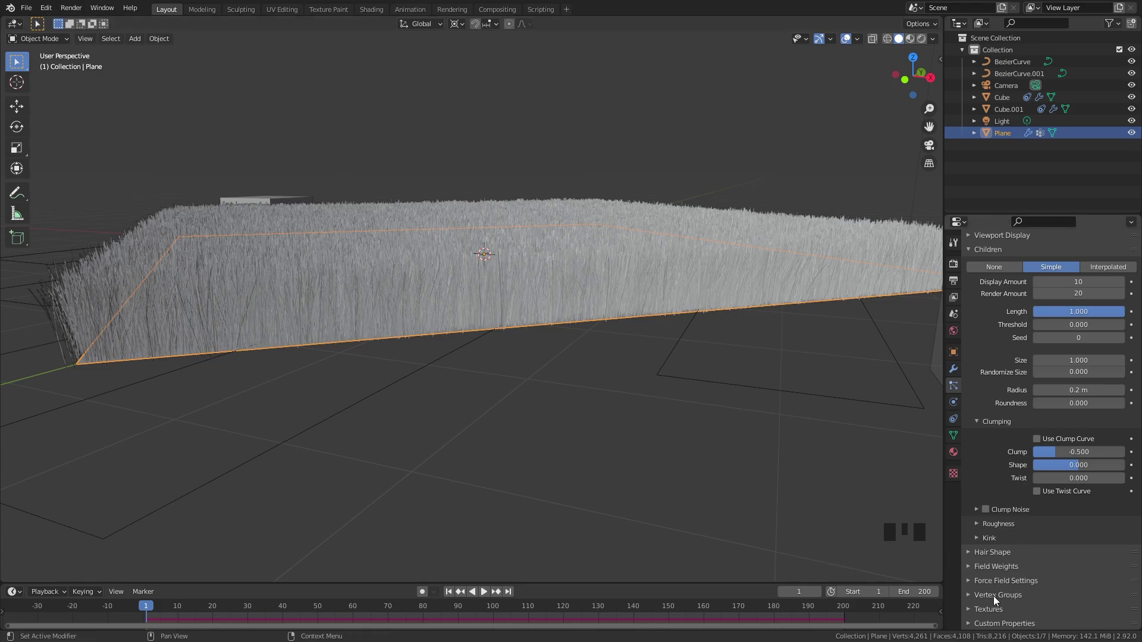
Play the animation from above and watch grass appear behind the moving cubes
left_click_drag(996, 600, 1055, 464)
scroll("down", 3)
left_click_drag(932, 514, 962, 515)
left_click_drag(1064, 511, 624, 348)
left_click_drag(625, 348, 655, 379)
key("space")
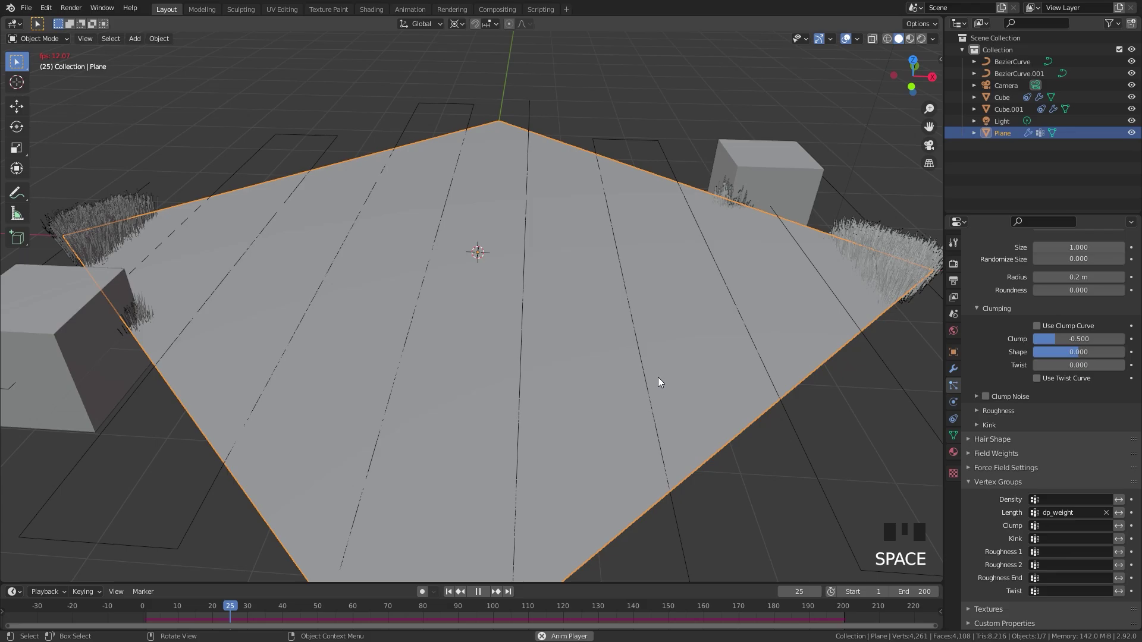
scroll("down", 3)
left_click_drag(680, 367, 655, 342)
key("space")
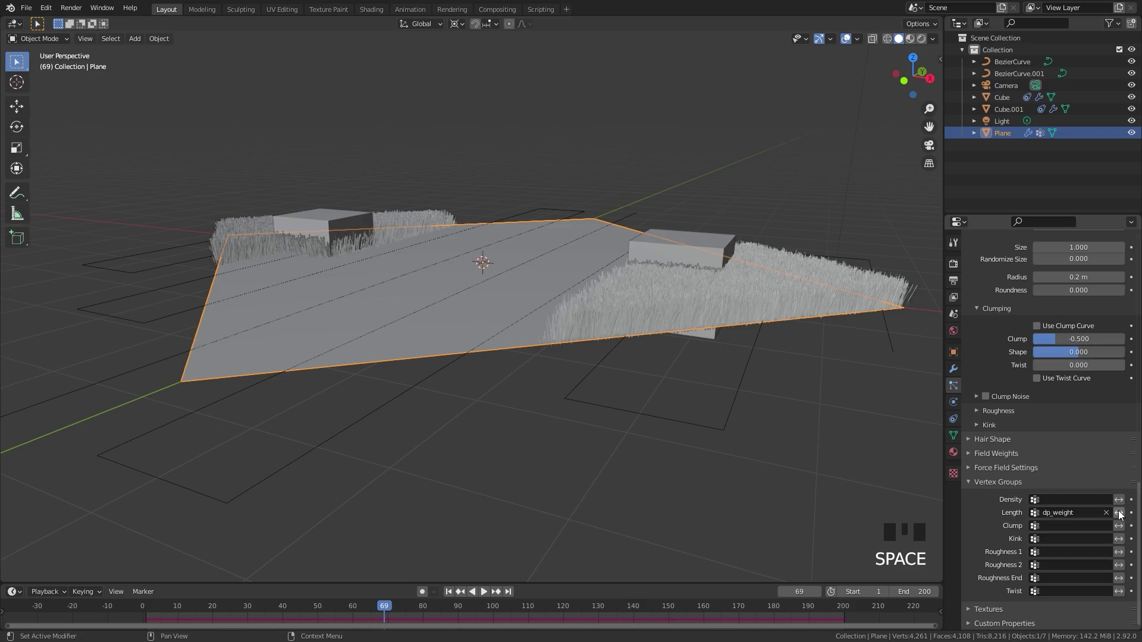
Replay the animation past frame 50 from closer angles to inspect the revealed grass
left_click_drag(1122, 514, 590, 272)
middle_click(590, 271)
key("space")
left_click_drag(539, 312, 555, 309)
scroll("up", 3)
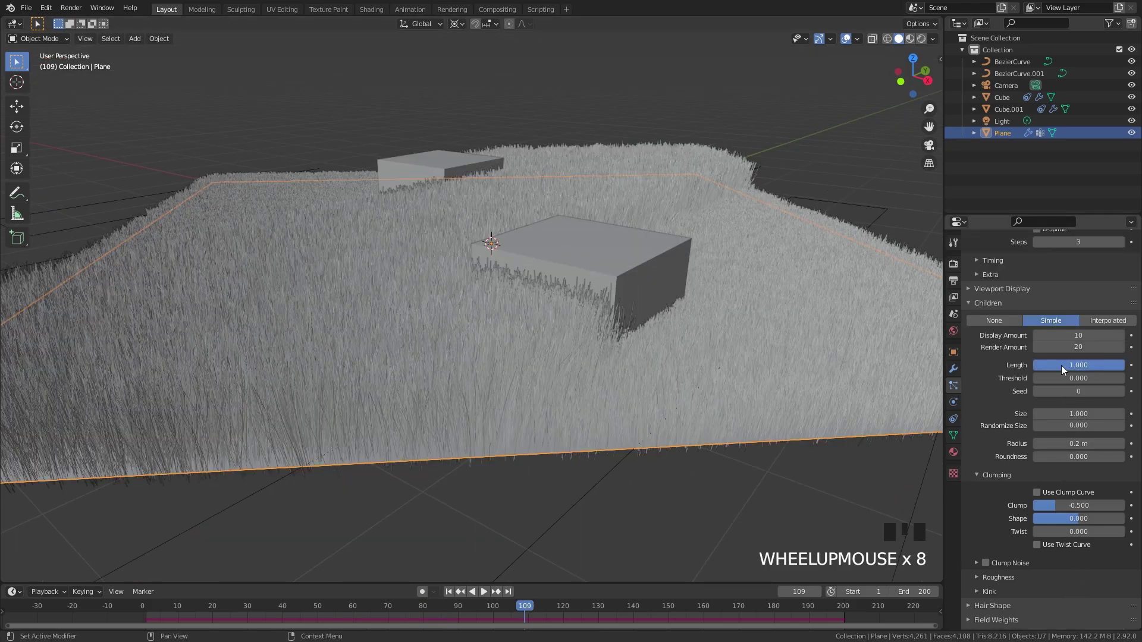
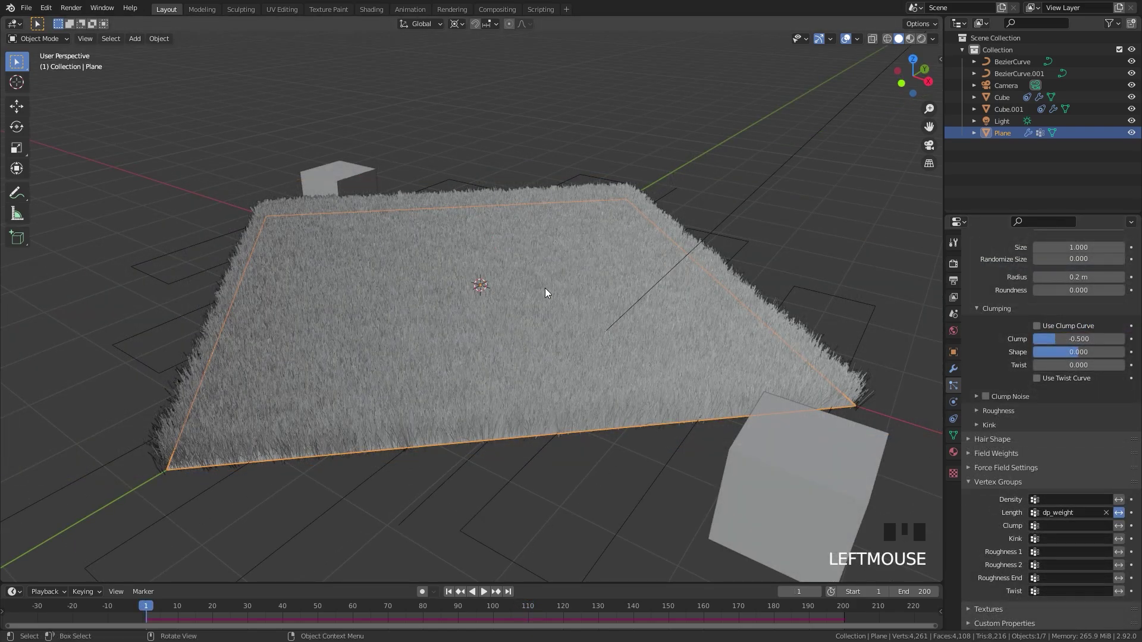
left_click_drag(665, 304, 688, 289)
key("space")
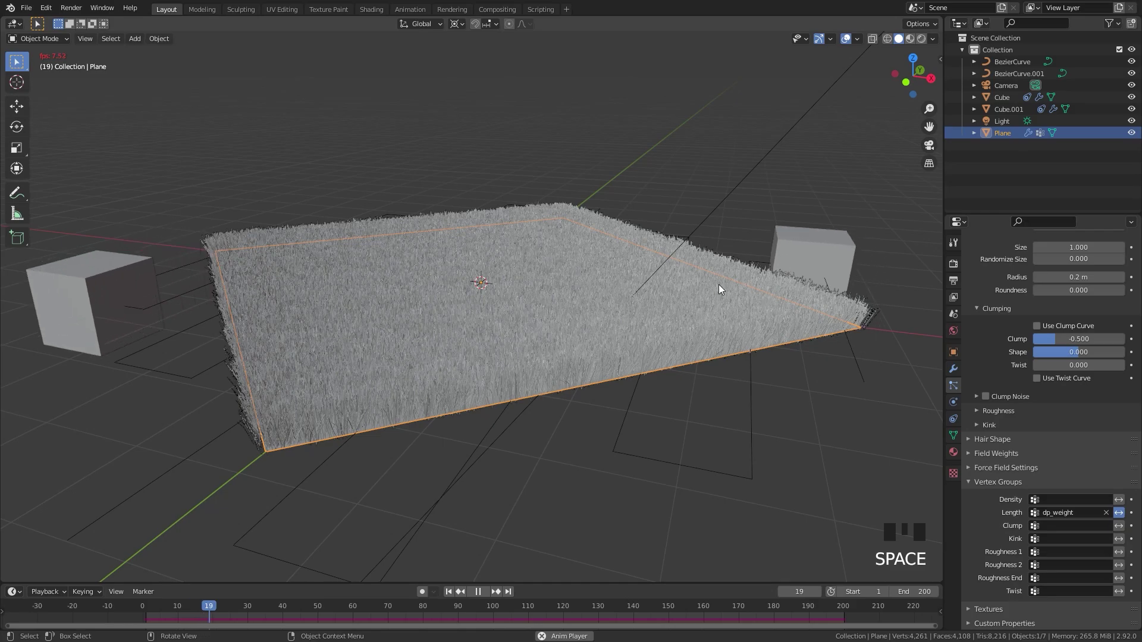
key("space")
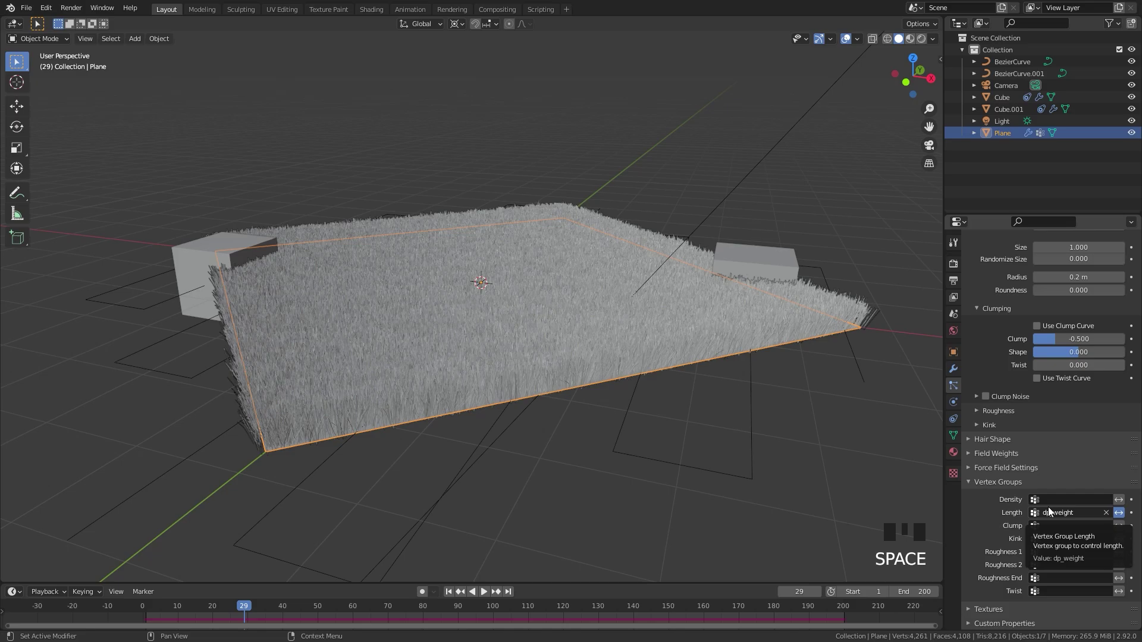
Show the plane's modifier stack with Dynamic Paint above the hair particle modifier
left_click_drag(644, 297, 1114, 281)
left_click(1114, 281)
left_click_drag(724, 333, 716, 319)
key("space")
left_click_drag(653, 327, 626, 329)
key("space")
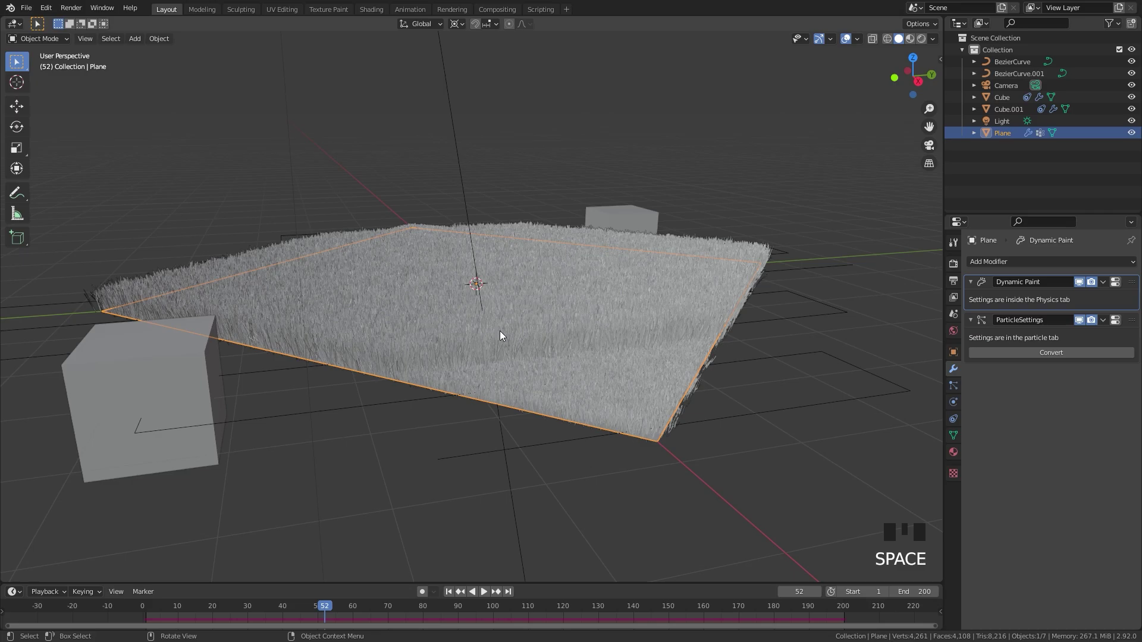
In a Shader Editor, give the plane a new material with Ground01.jpg feeding Base Color
left_click_drag(390, 272, 484, 297)
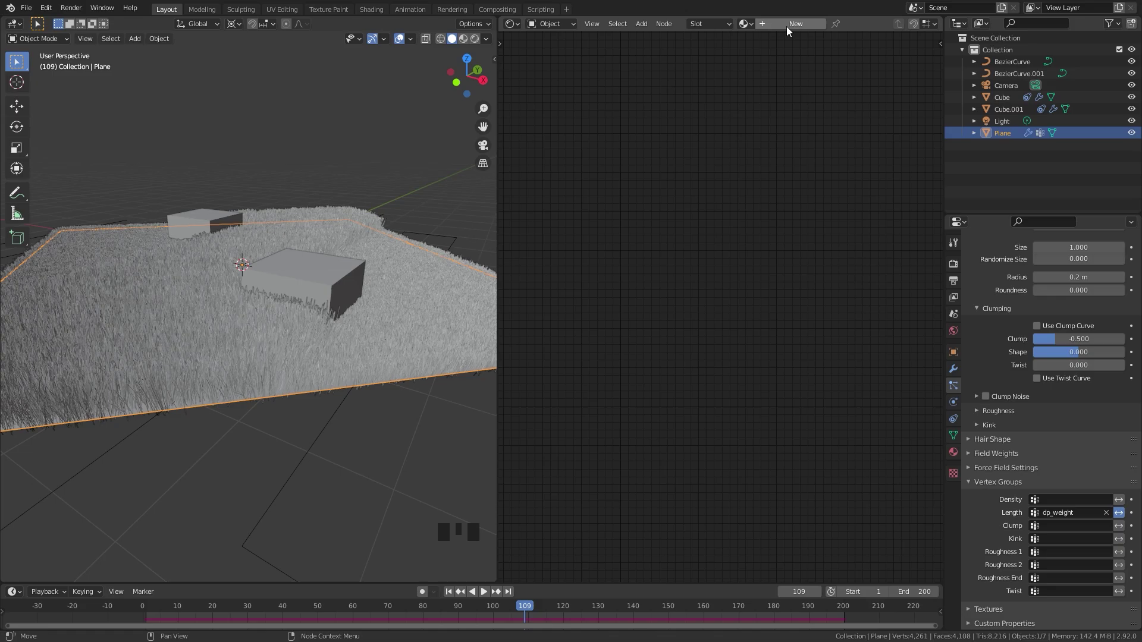
left_click_drag(790, 29, 568, 321)
scroll("up", 3)
left_click_drag(540, 335, 650, 280)
key("shift+a")
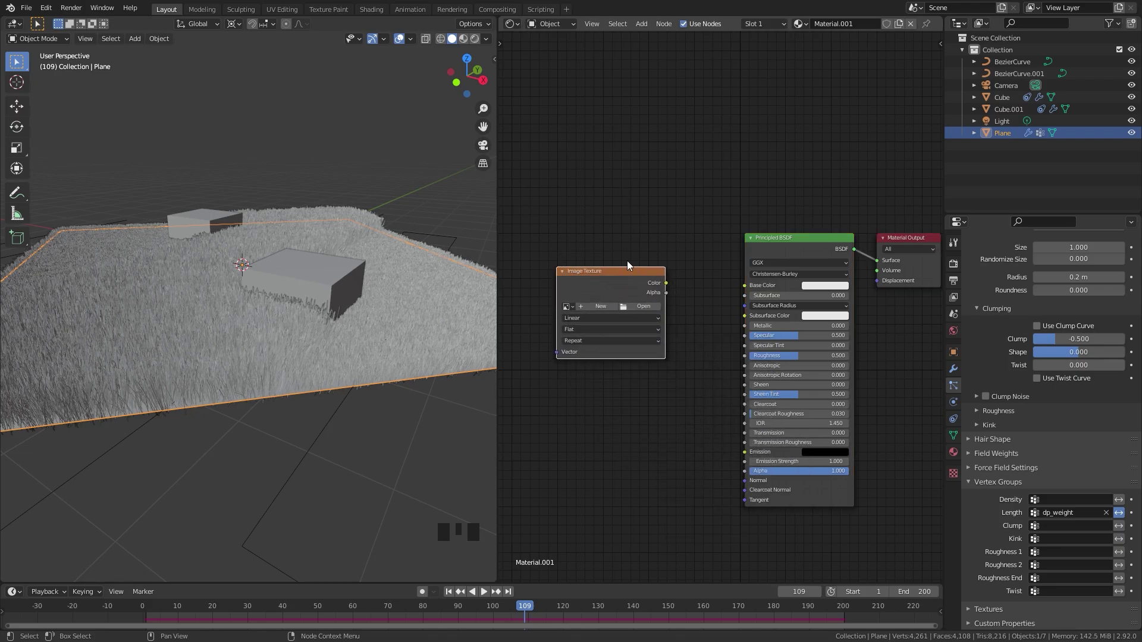
left_click(670, 287)
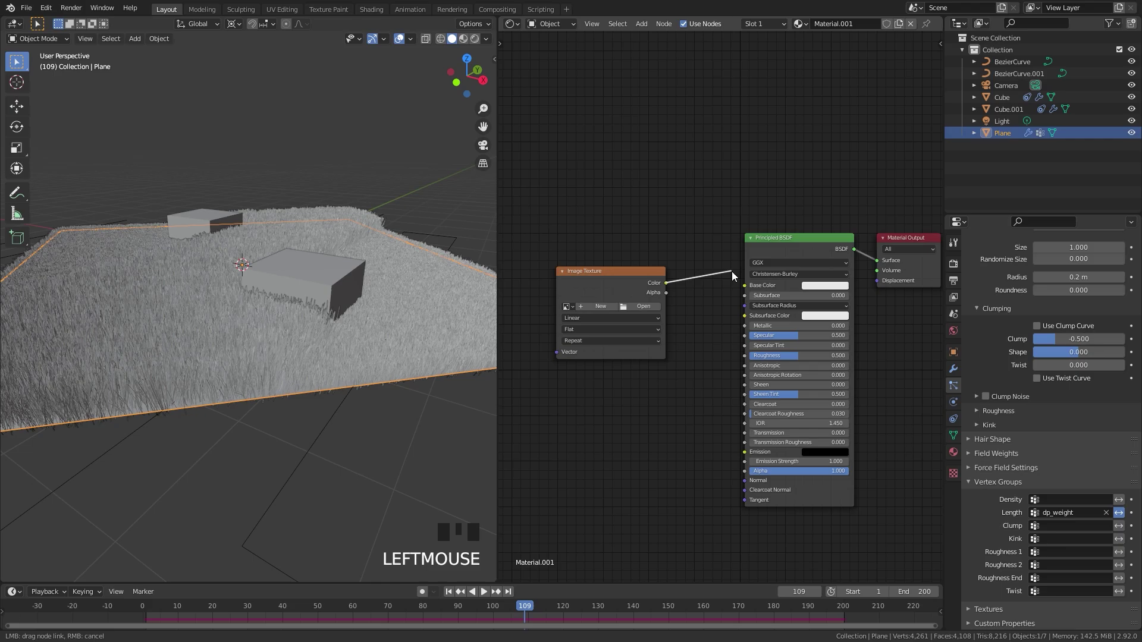
scroll("up", 3)
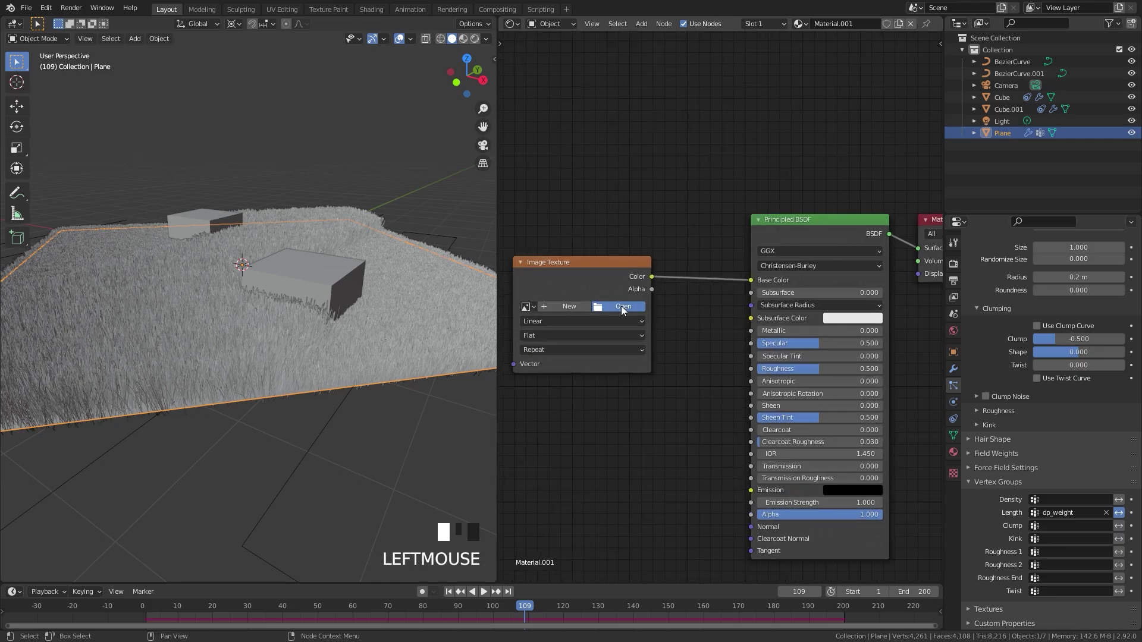
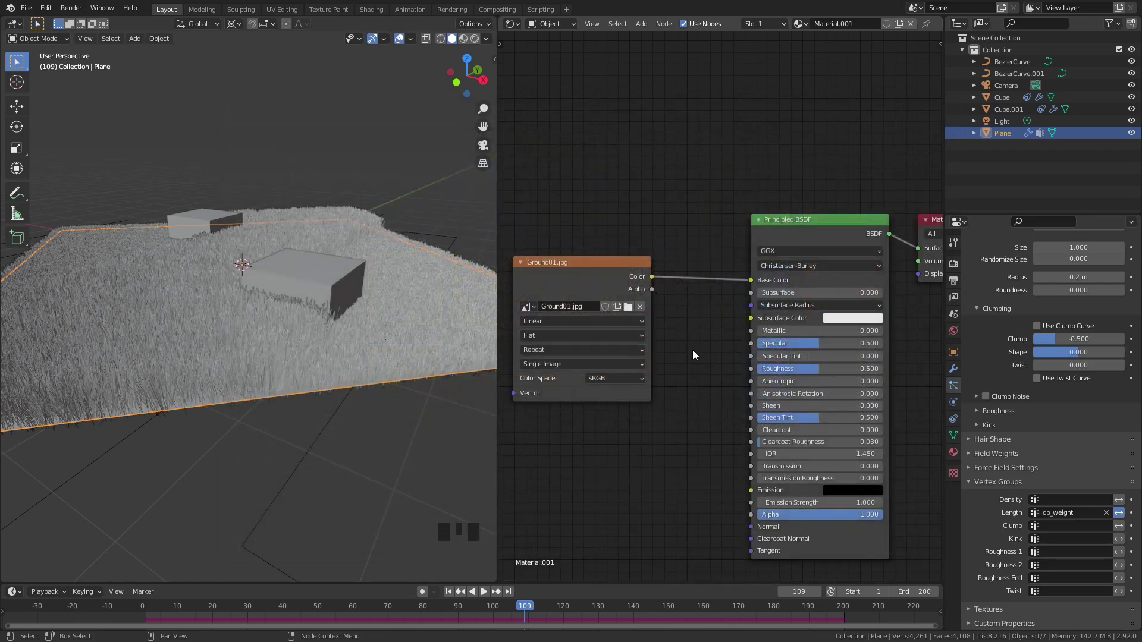
left_click(638, 282)
Add Texture Coordinate and Mapping nodes supplying UV coordinates to the ground image
left_click_drag(288, 334, 727, 311)
left_click(763, 268)
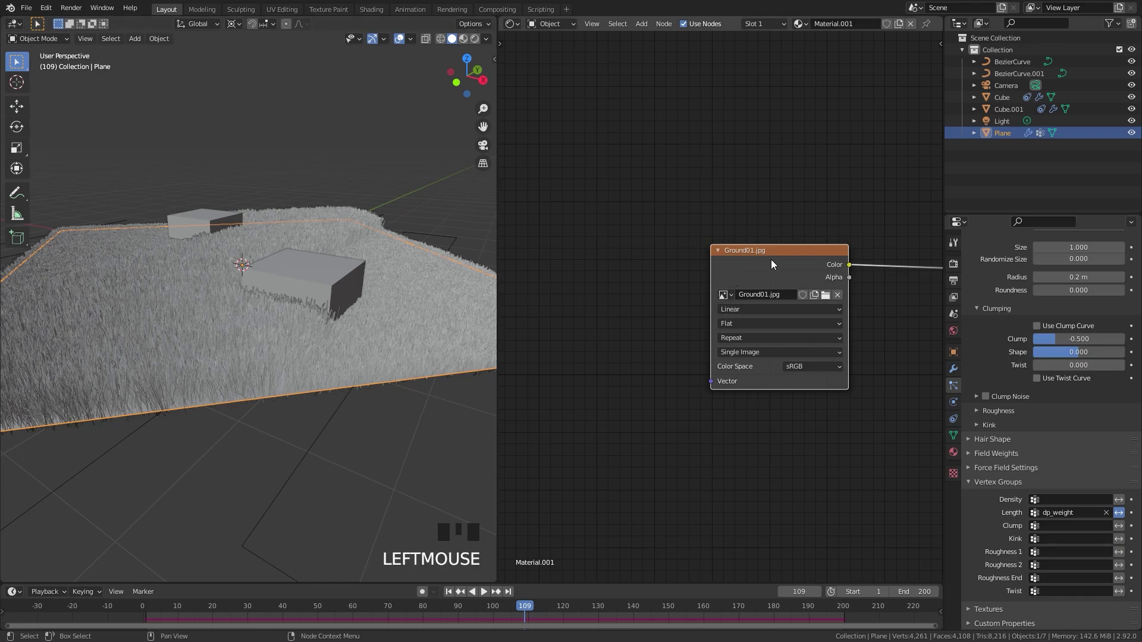
key("ctrl+t")
left_click_drag(583, 255, 808, 274)
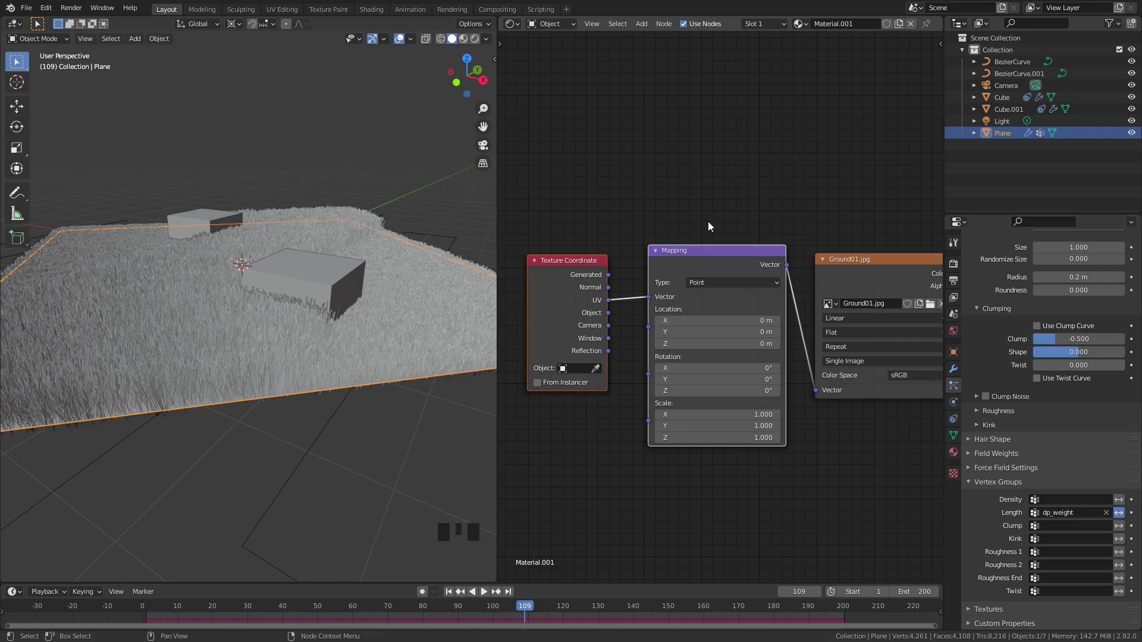
Close Preferences, set the ground's roughness to 0.8 and mapping scale to 5 on all axes
left_click_drag(43, 10, 333, 66)
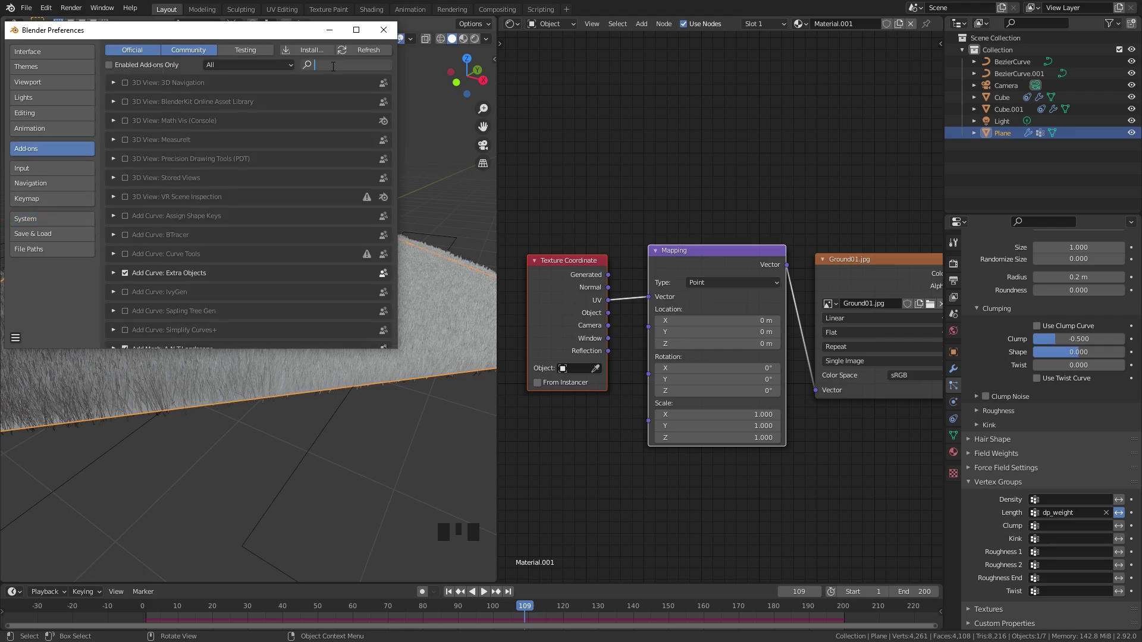
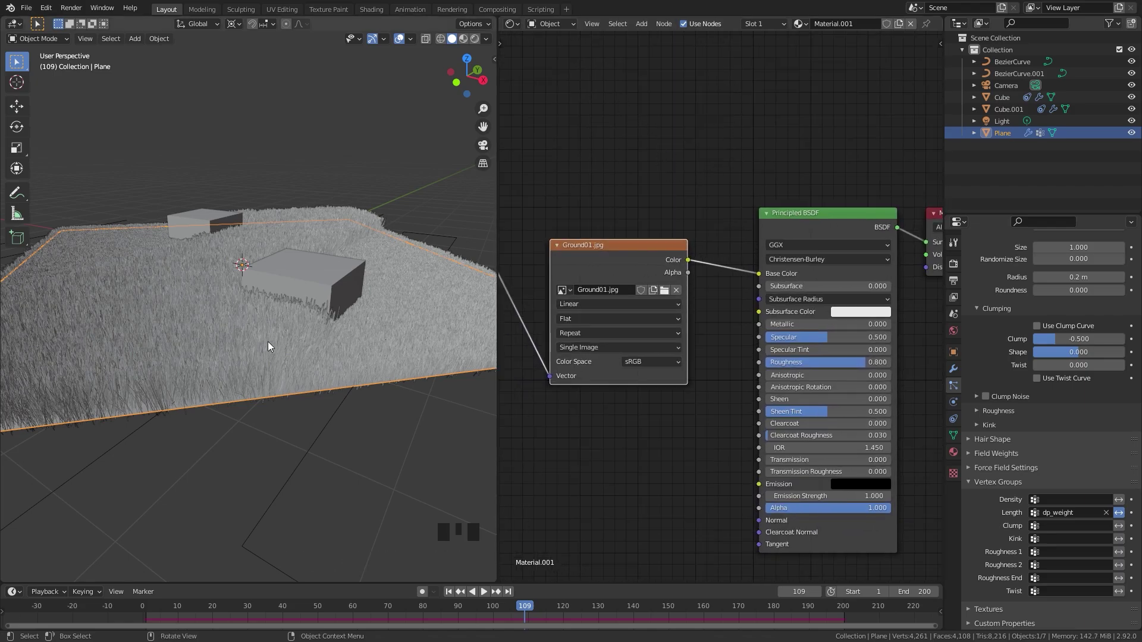
left_click(955, 454)
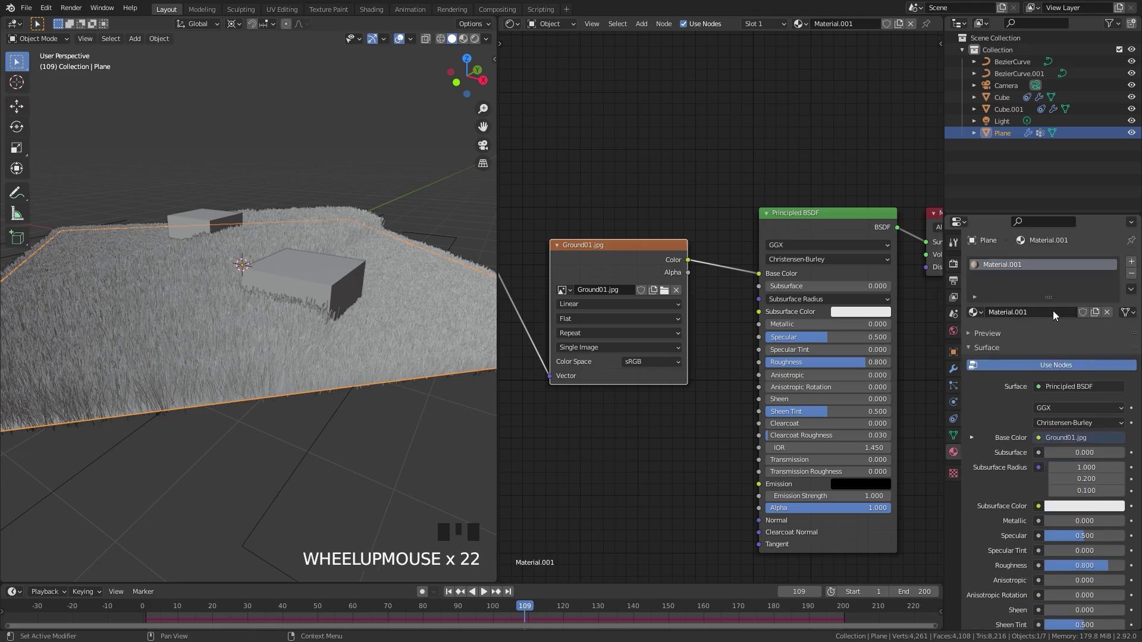
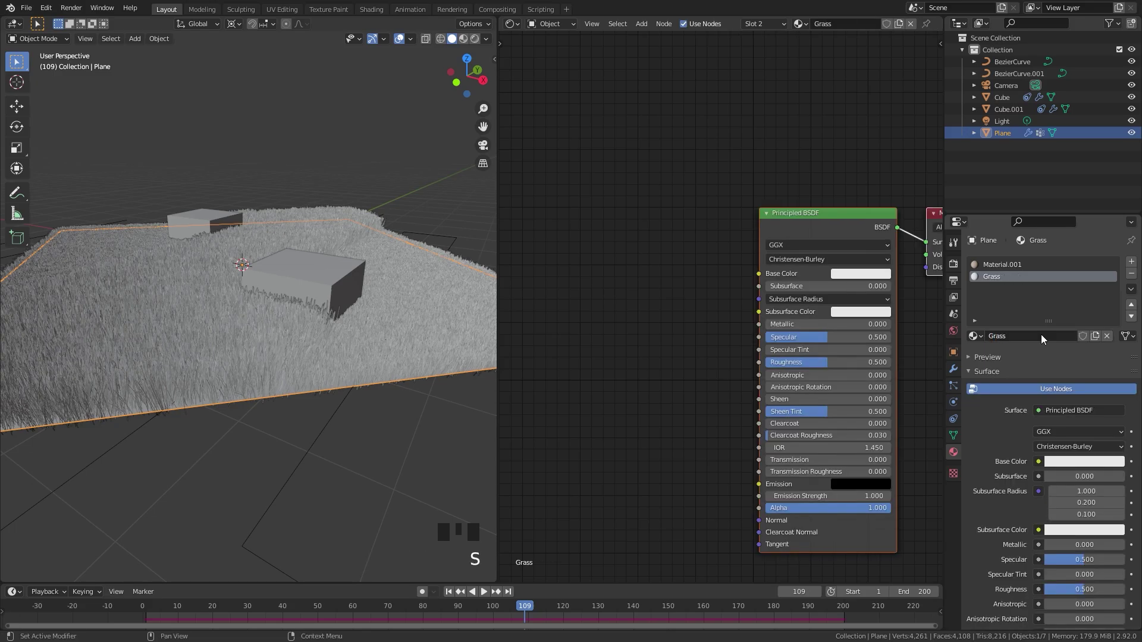
Create a second material named Grass and add a Hair Info node to it
key("shift+a")
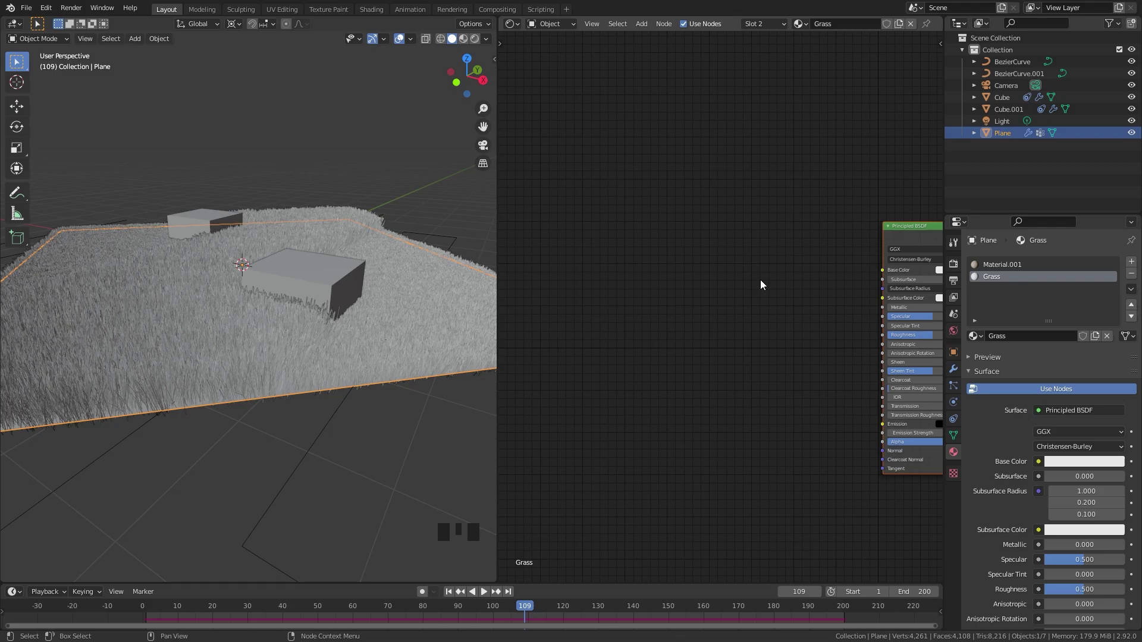
key("shift+a")
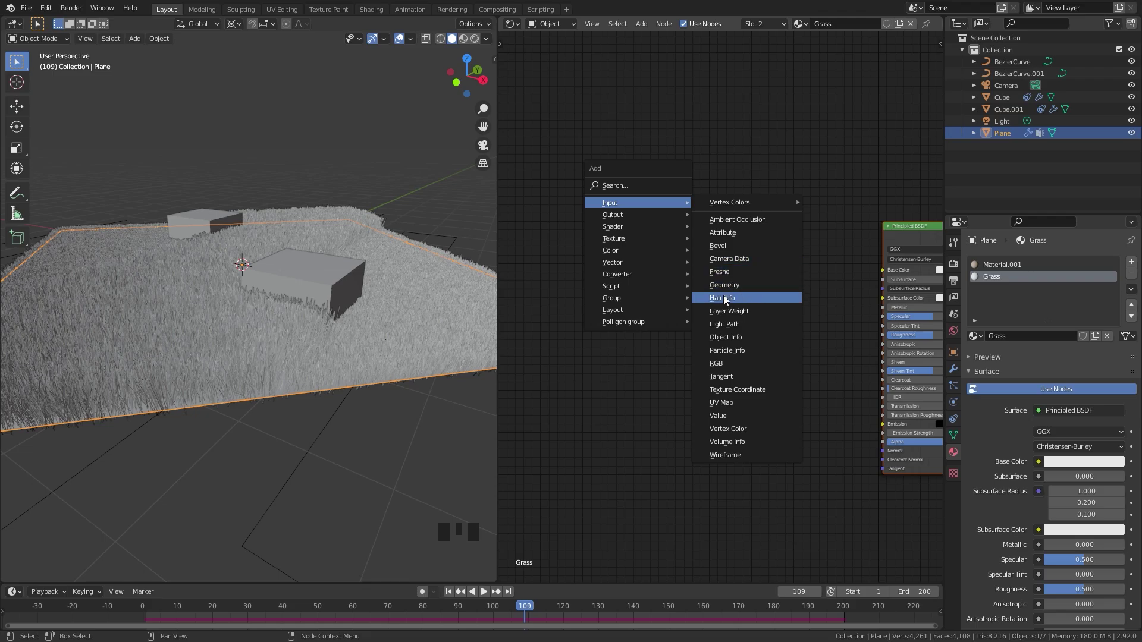
scroll("up", 3)
middle_click(528, 261)
left_click_drag(618, 256, 613, 267)
Add a ColorRamp node and link its Color output to the Grass Base Color
key("shift+a")
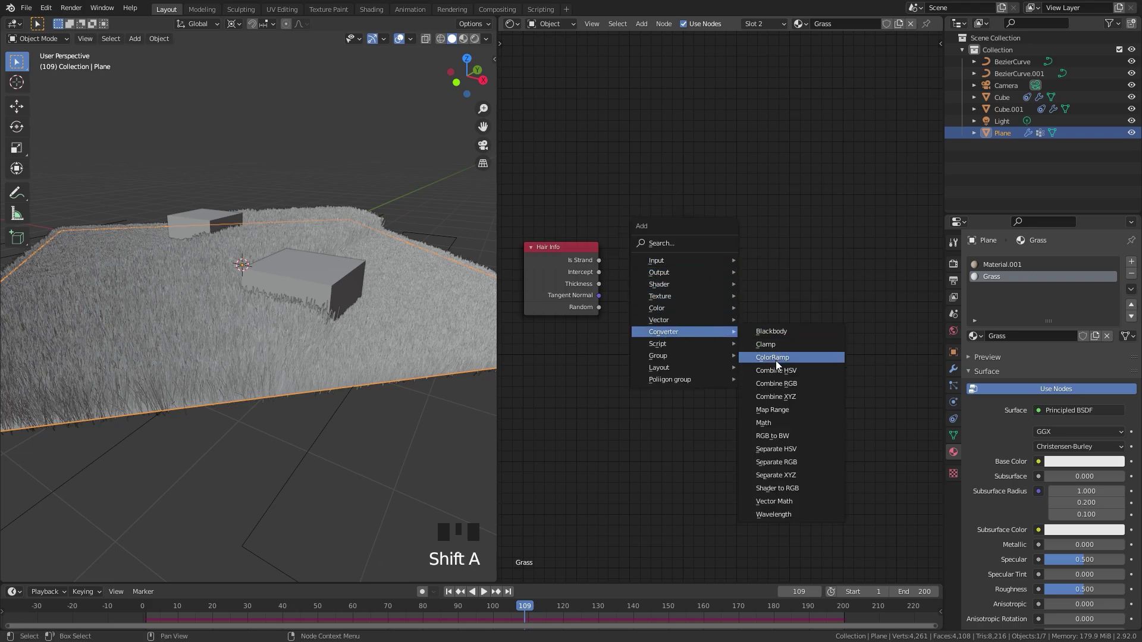
left_click(601, 274)
left_click_drag(800, 262, 672, 247)
left_click(672, 248)
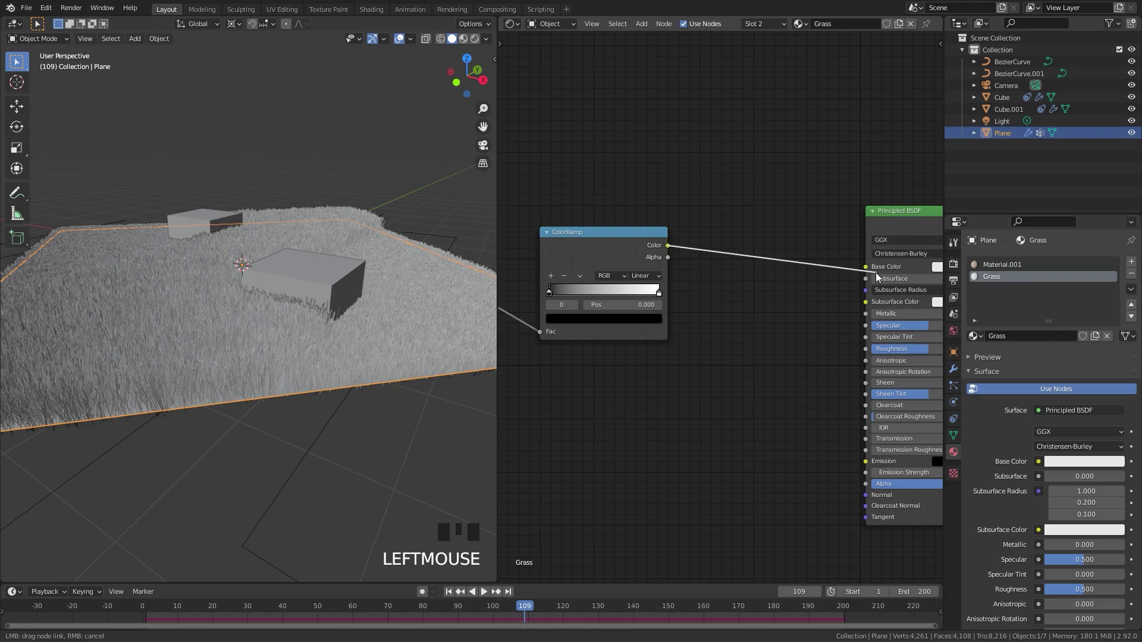
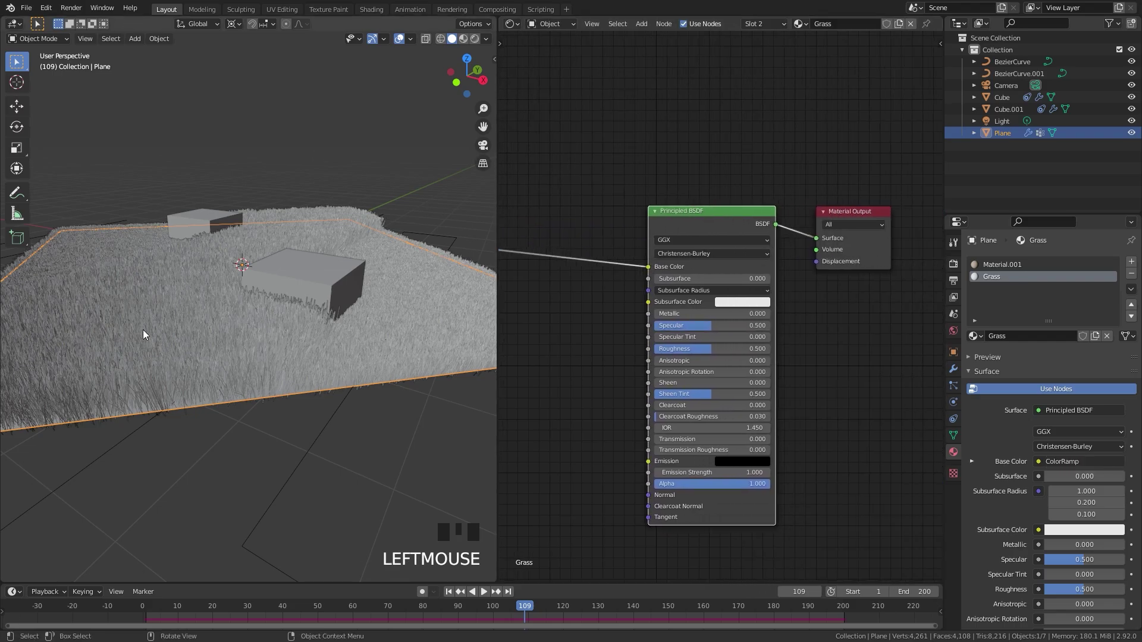
Set the hair render material to Grass and preview with Rendered shading
left_click(956, 386)
scroll("down", 3)
left_click_drag(1069, 445, 327, 351)
key("z")
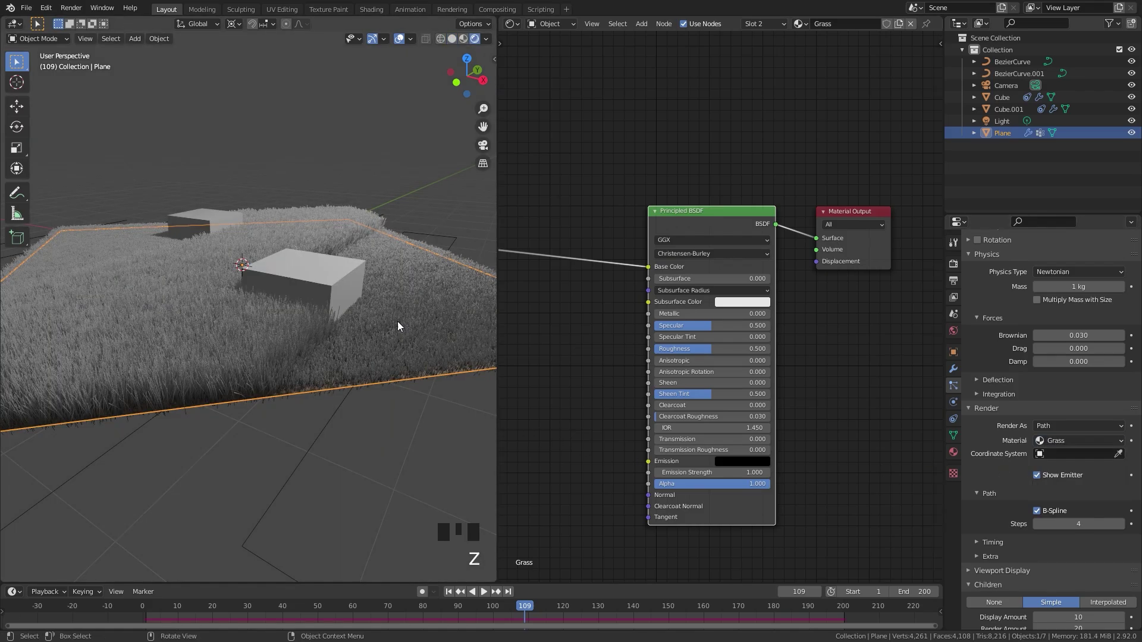
middle_click(367, 323)
scroll("up", 3)
scroll("down", 3)
Set the ColorRamp stops to dark green at 0.141 and bright green at 0.848
left_click_drag(597, 312, 586, 278)
scroll("up", 3)
left_click_drag(586, 289, 613, 330)
left_click_drag(614, 329, 653, 396)
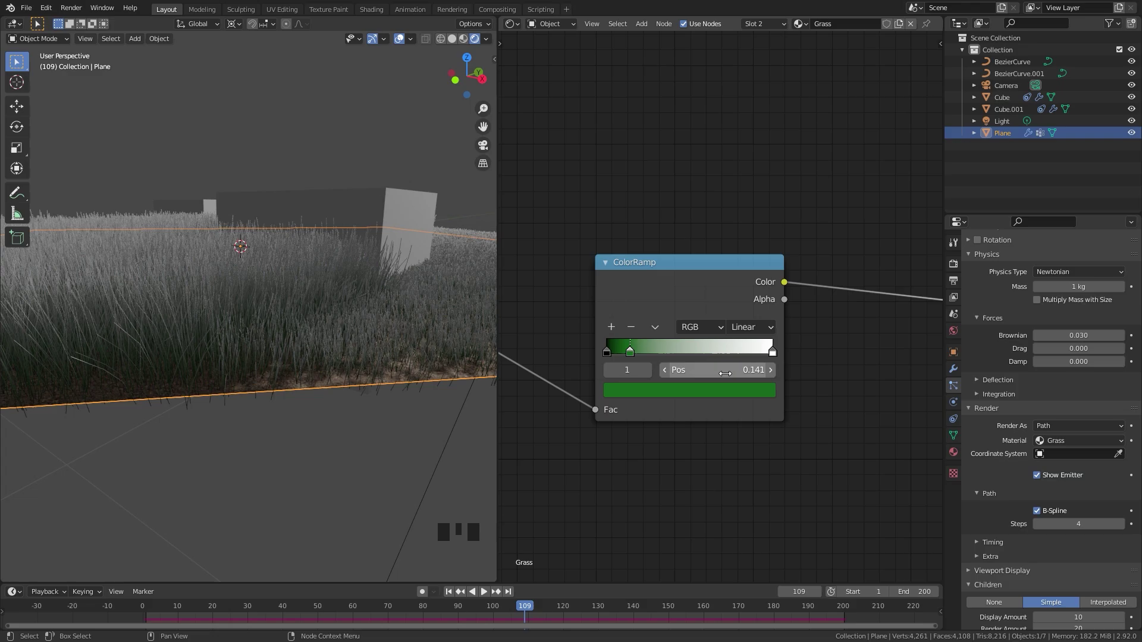
left_click_drag(616, 330, 737, 389)
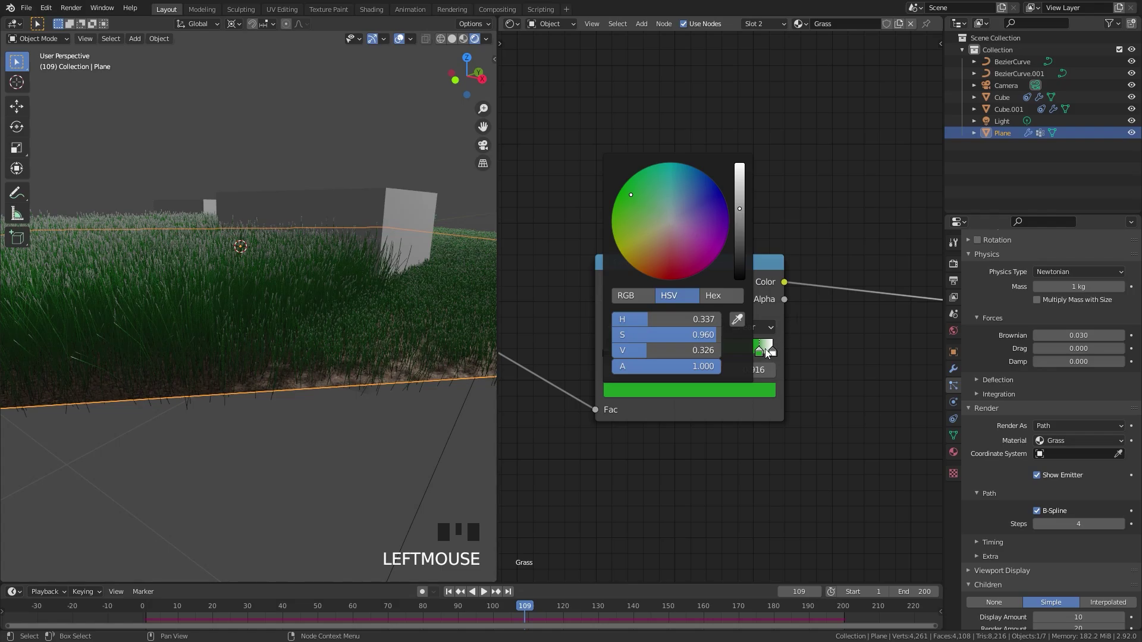
left_click_drag(779, 353, 730, 393)
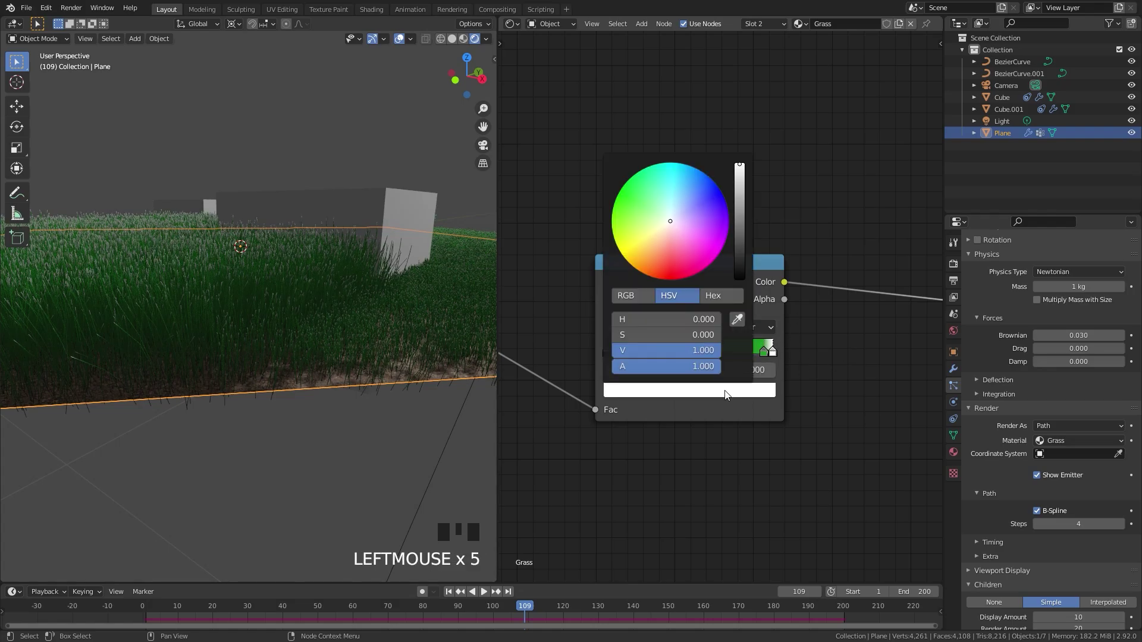